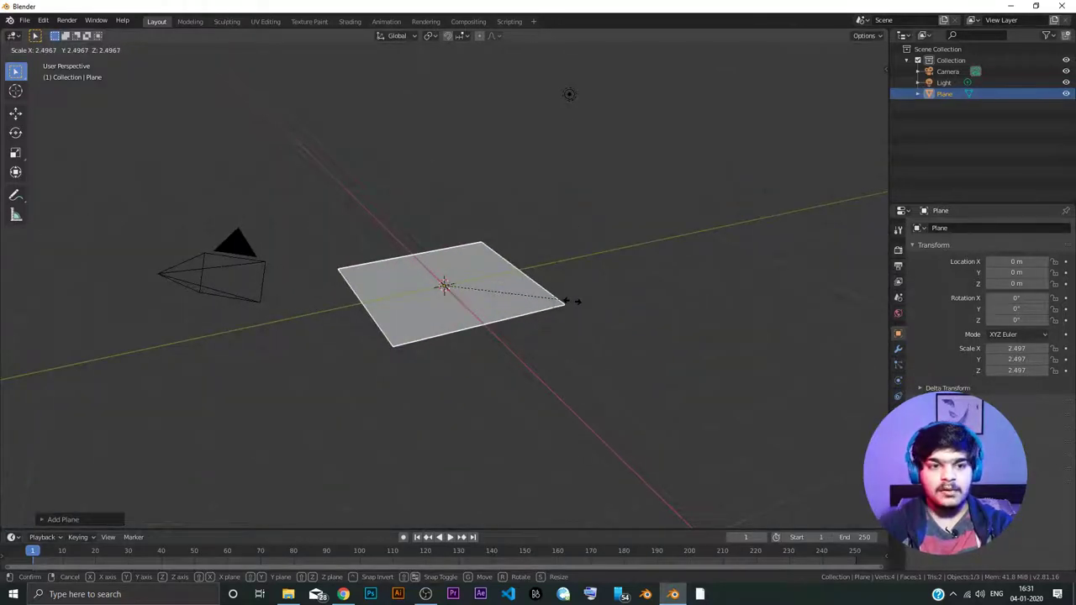
# - Scale the selected plane by 10 on every axis
pyautogui.write('10')
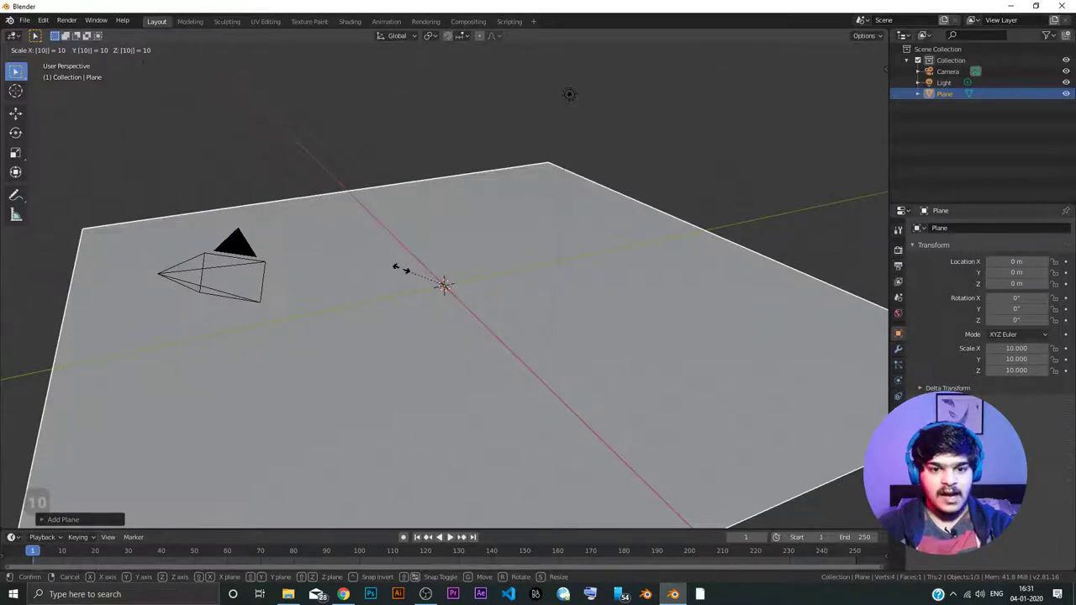
pyautogui.press('Return')
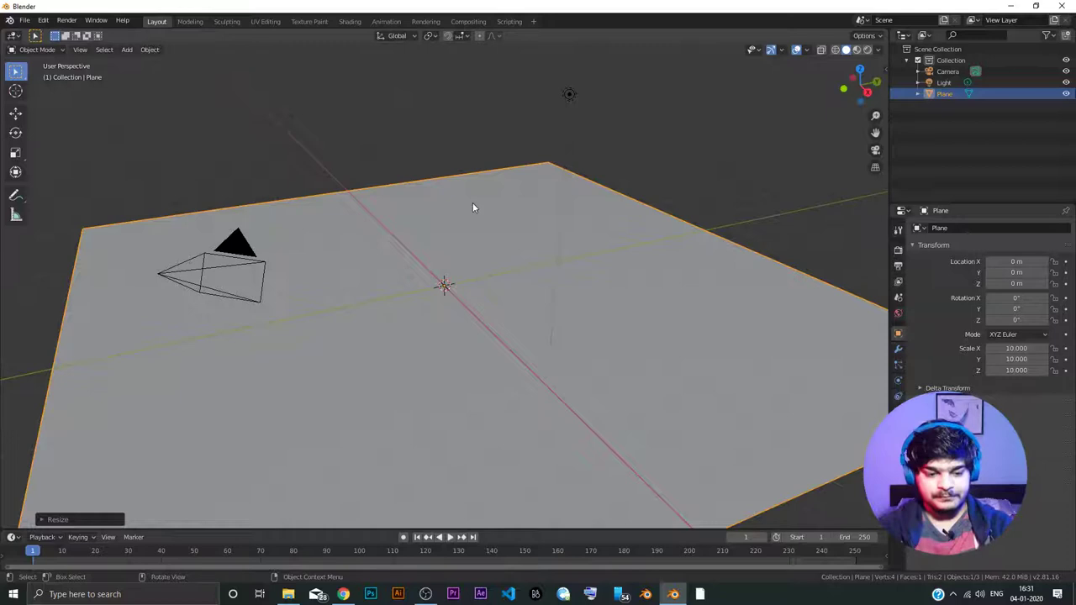
# - Undo the scaling, then rescale the plane by 10 on every axis again
pyautogui.press('ctrl+z')
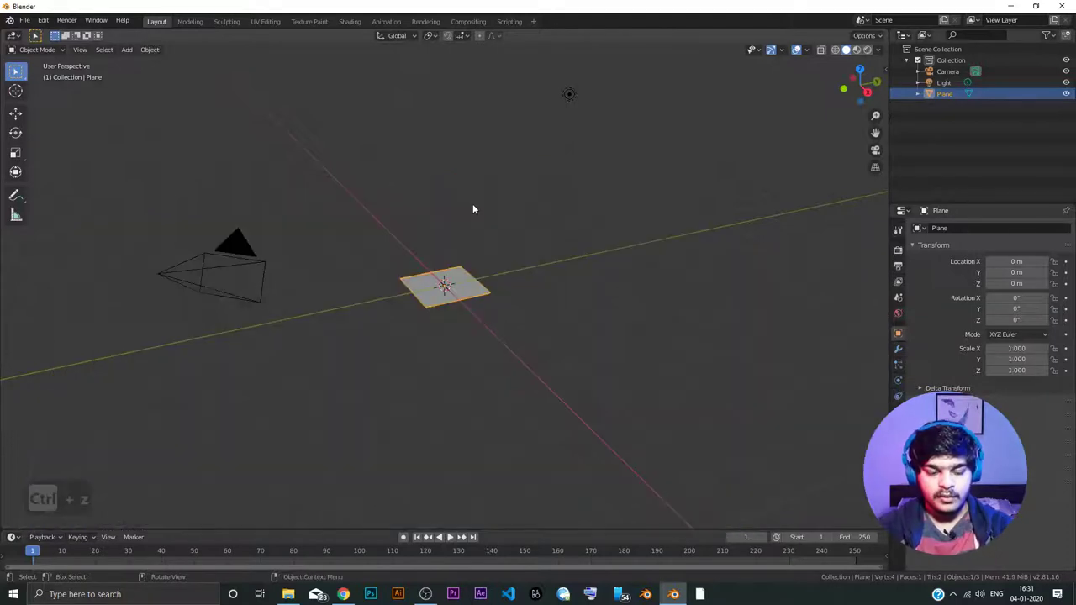
pyautogui.press('s')
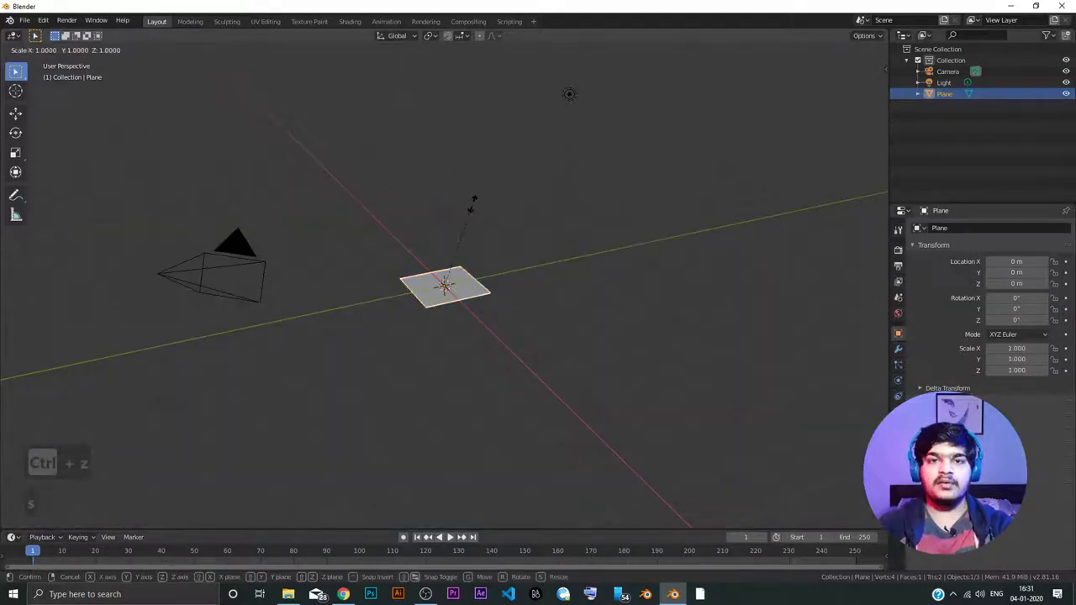
pyautogui.write('10')
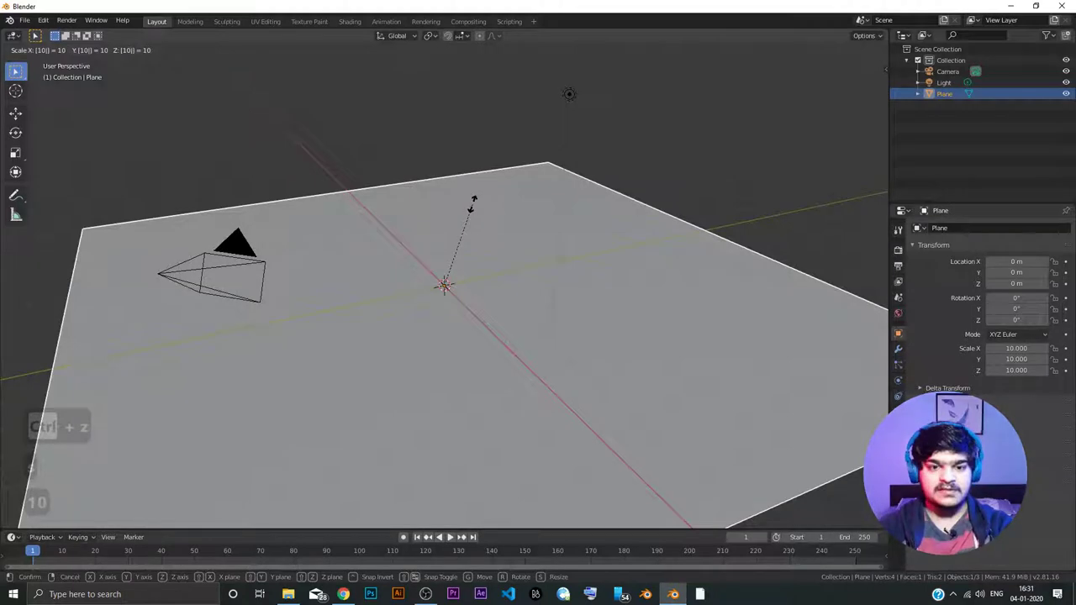
pyautogui.press('Return')
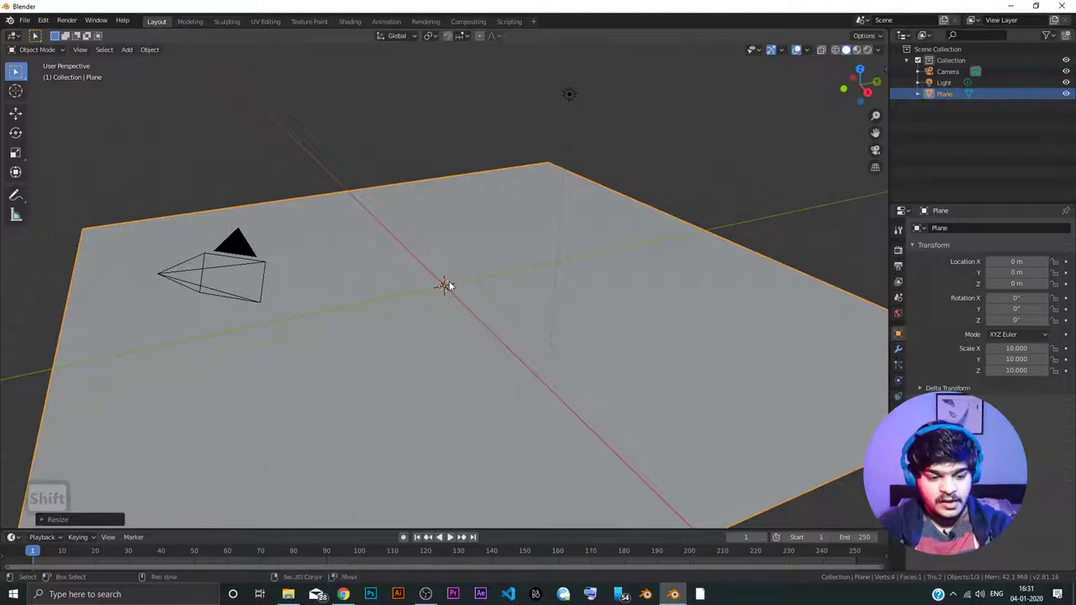
# - Add a default cube at the origin on the large plane
pyautogui.press('a')
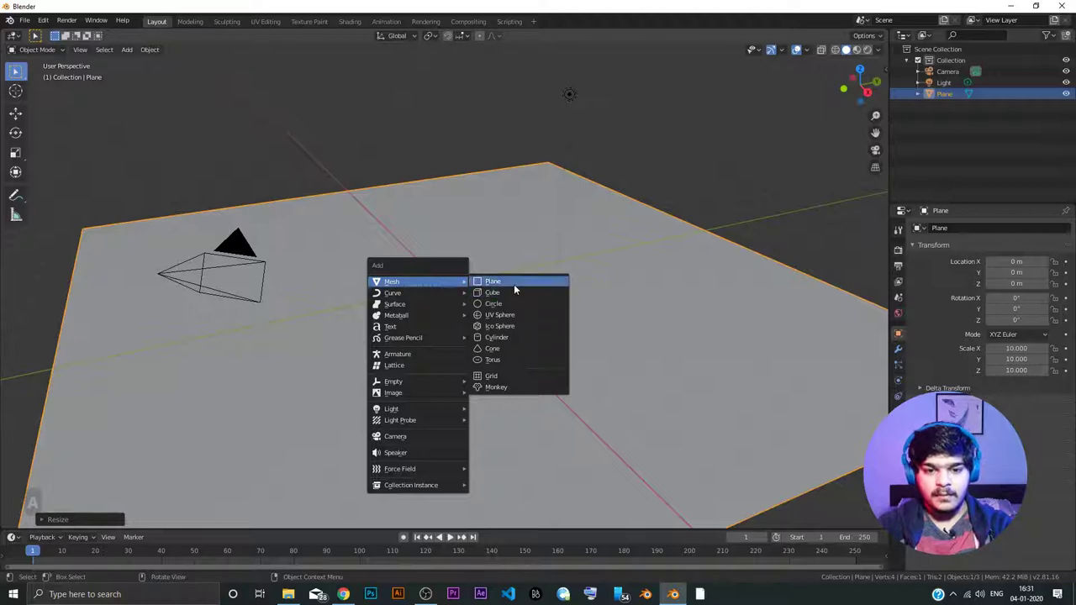
pyautogui.click(512, 298)
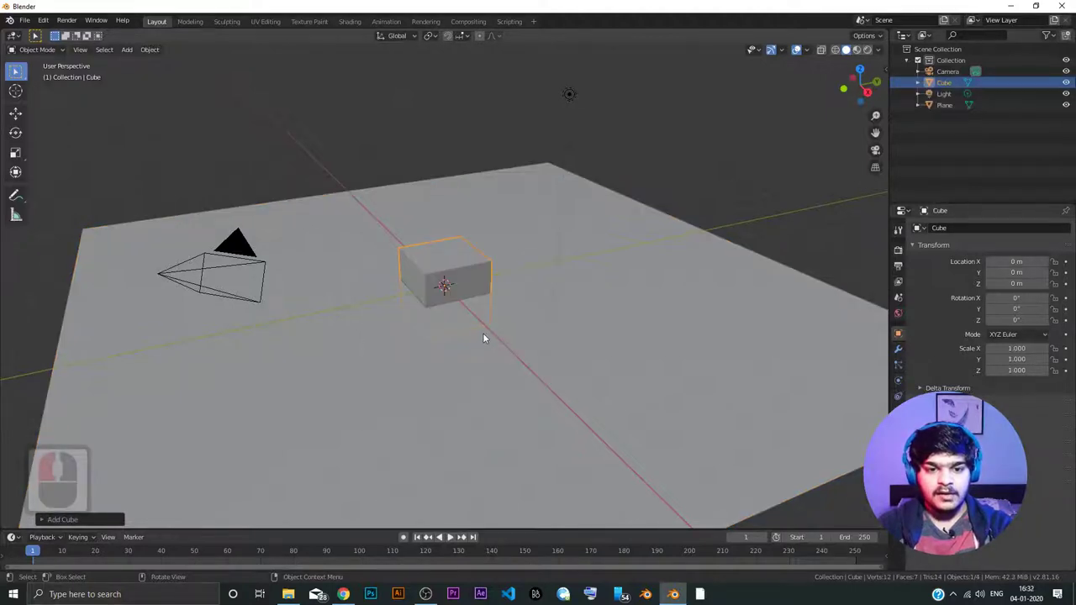
pyautogui.moveTo(471, 318); pyautogui.dragTo(471, 353)
pyautogui.moveTo(472, 338); pyautogui.dragTo(472, 300)
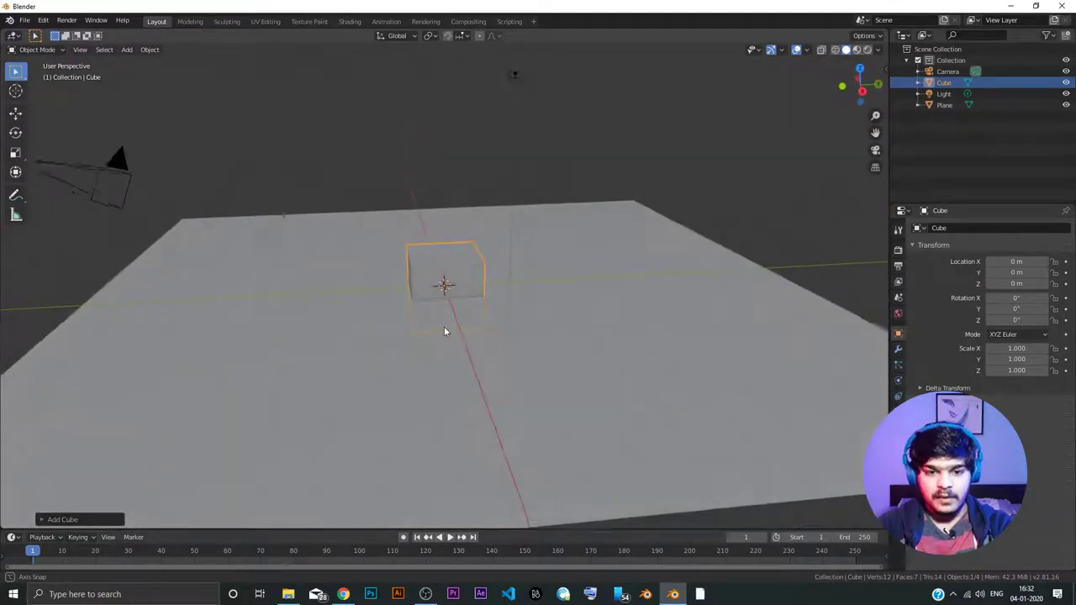
pyautogui.moveTo(448, 328); pyautogui.dragTo(442, 290)
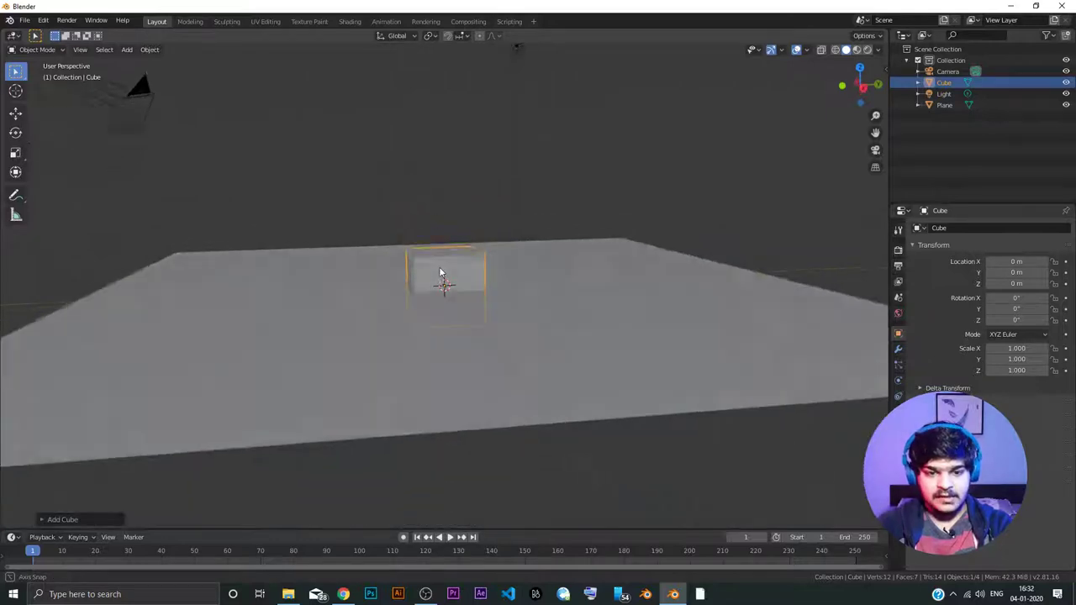
# - Orbit the view to inspect the cube half-sunk into the plane
pyautogui.middleClick(440, 266)
pyautogui.middleClick(451, 288)
pyautogui.middleClick(459, 288)
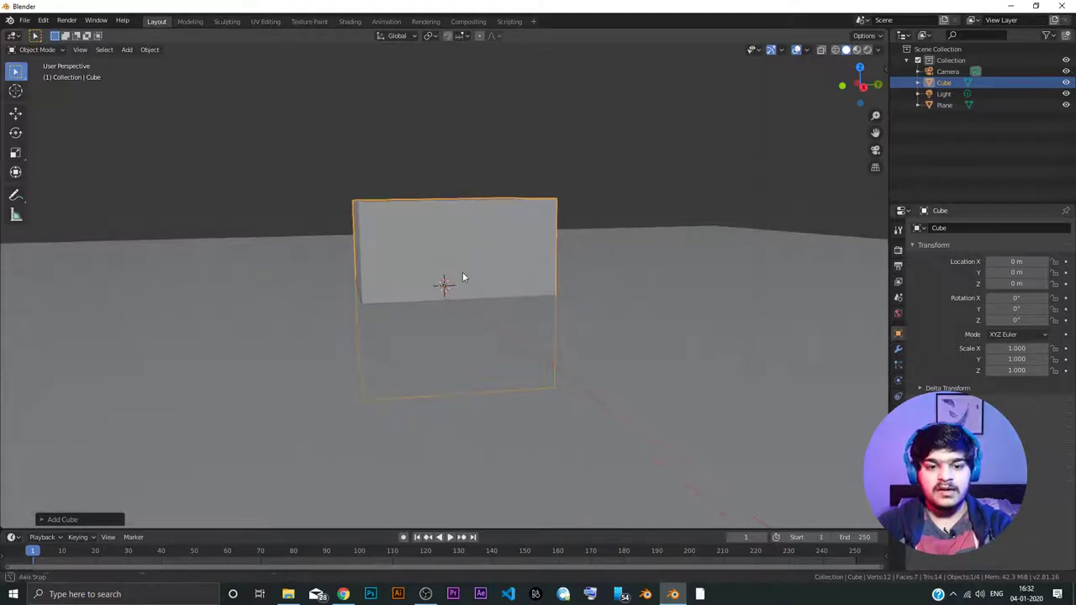
pyautogui.middleClick(449, 272)
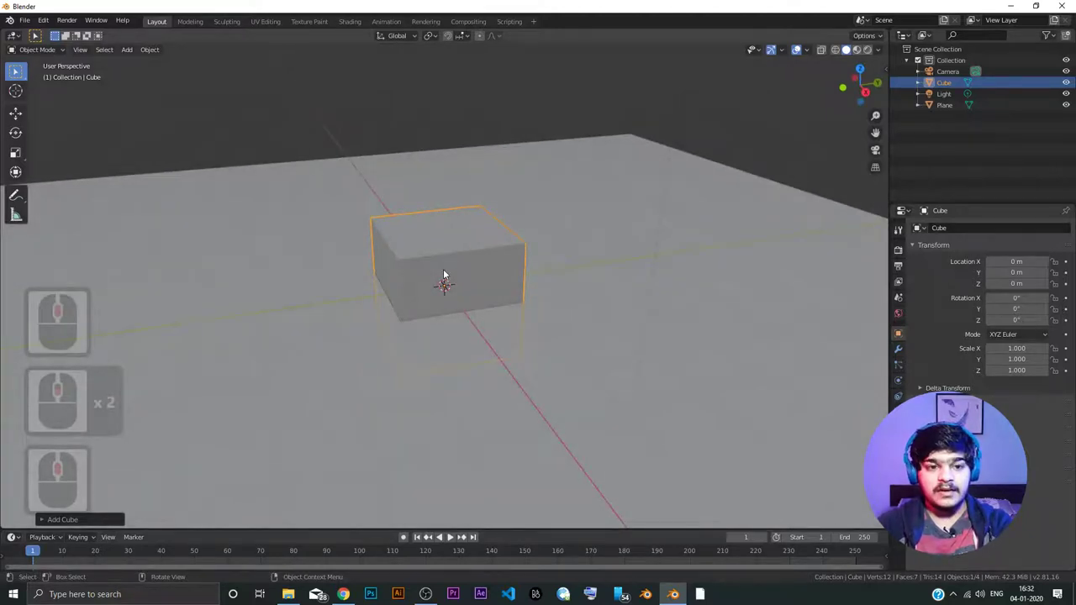
pyautogui.middleClick(465, 280)
pyautogui.middleClick(469, 293)
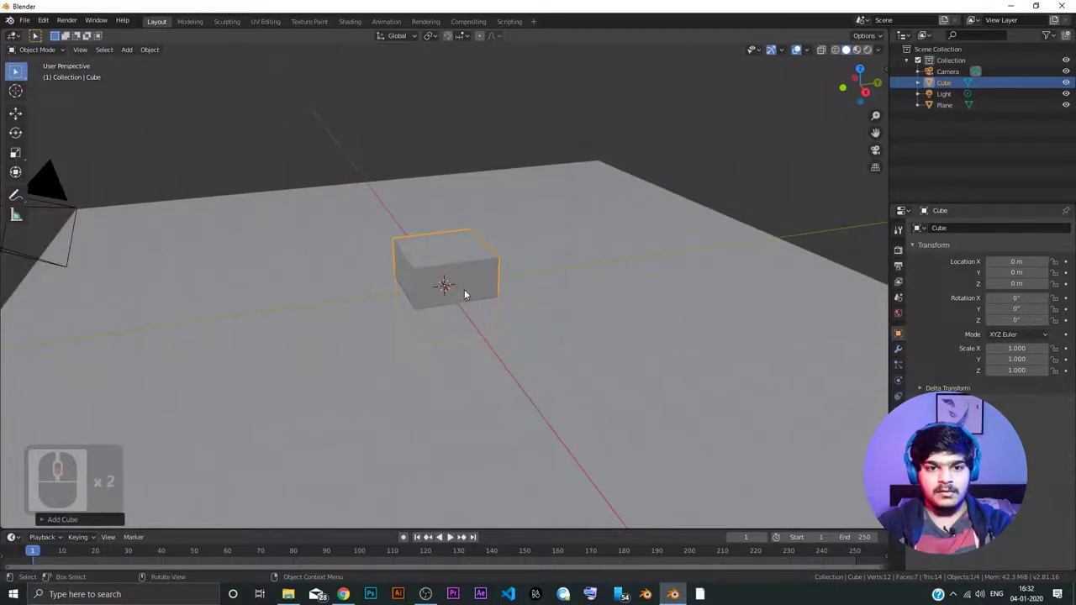
pyautogui.middleClick(457, 289)
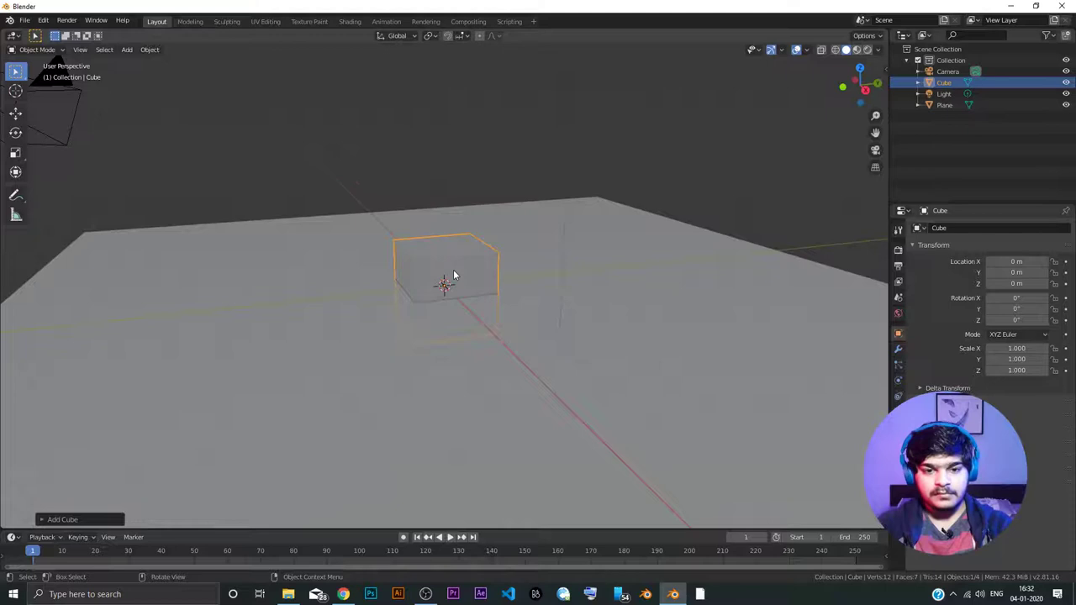
# - Move the cube up 1 m along Z so it rests on top of the plane
pyautogui.moveTo(445, 278); pyautogui.dragTo(454, 304)
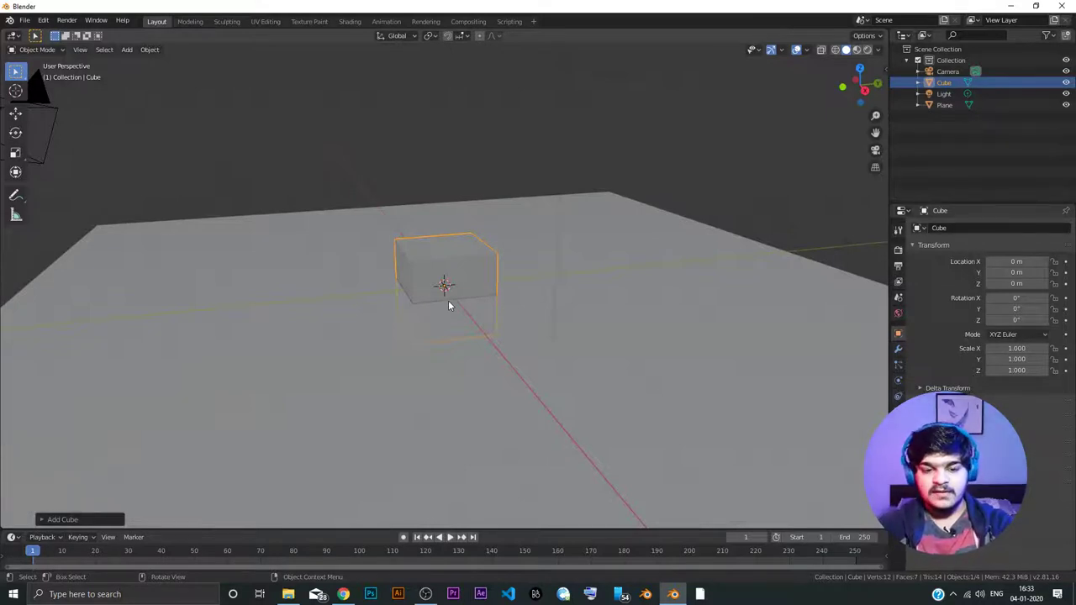
pyautogui.press('g')
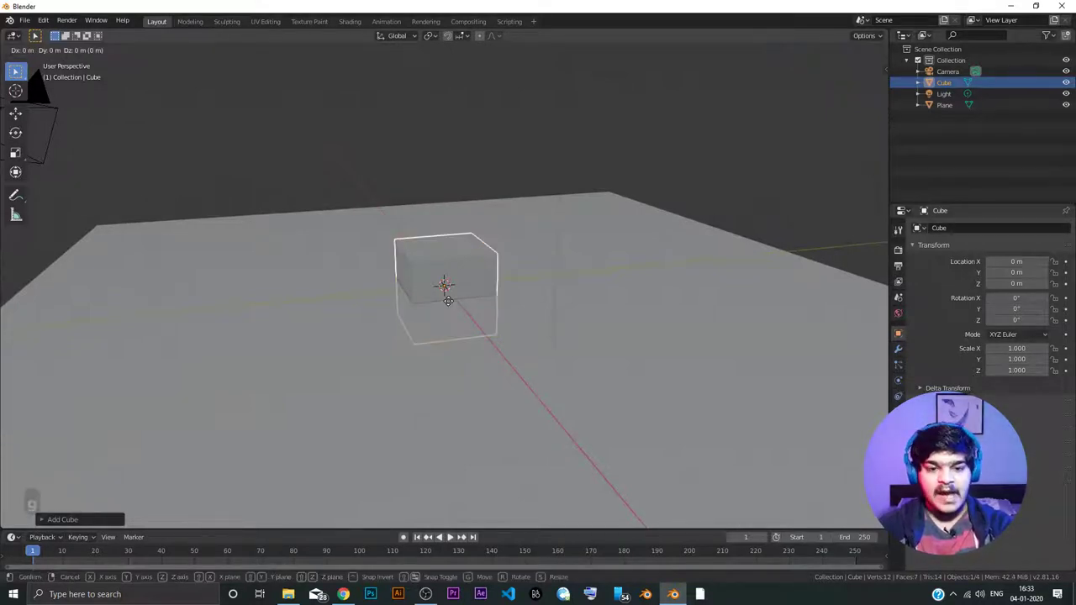
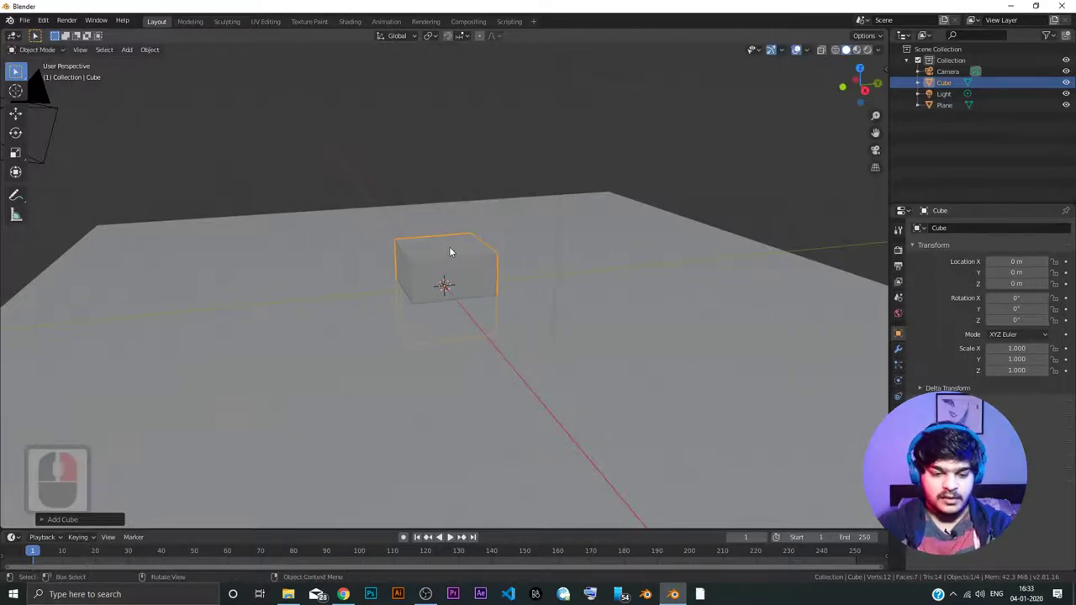
pyautogui.press('g')
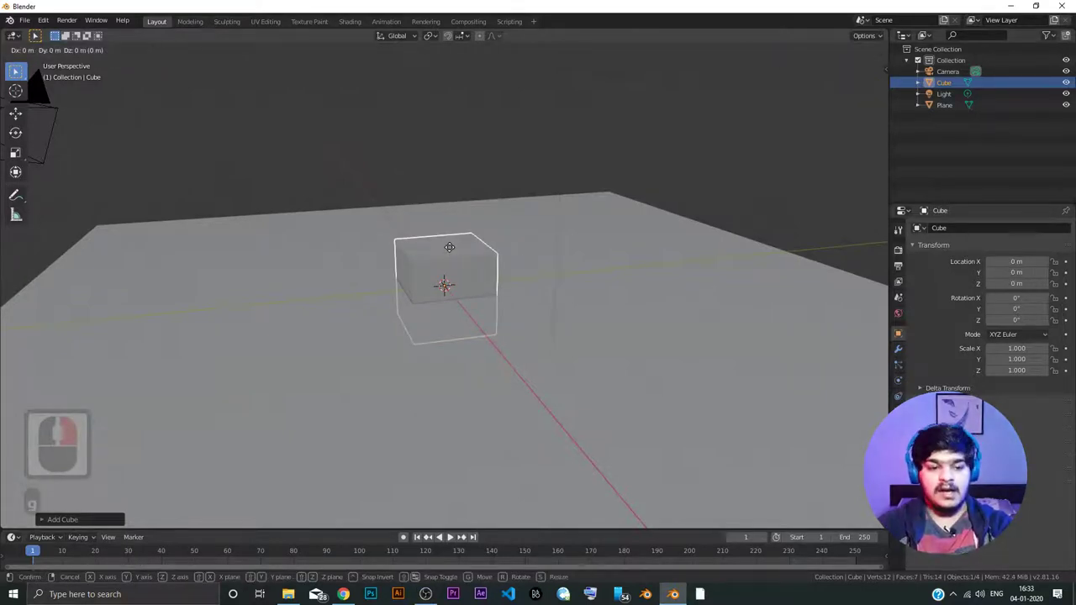
pyautogui.press('z')
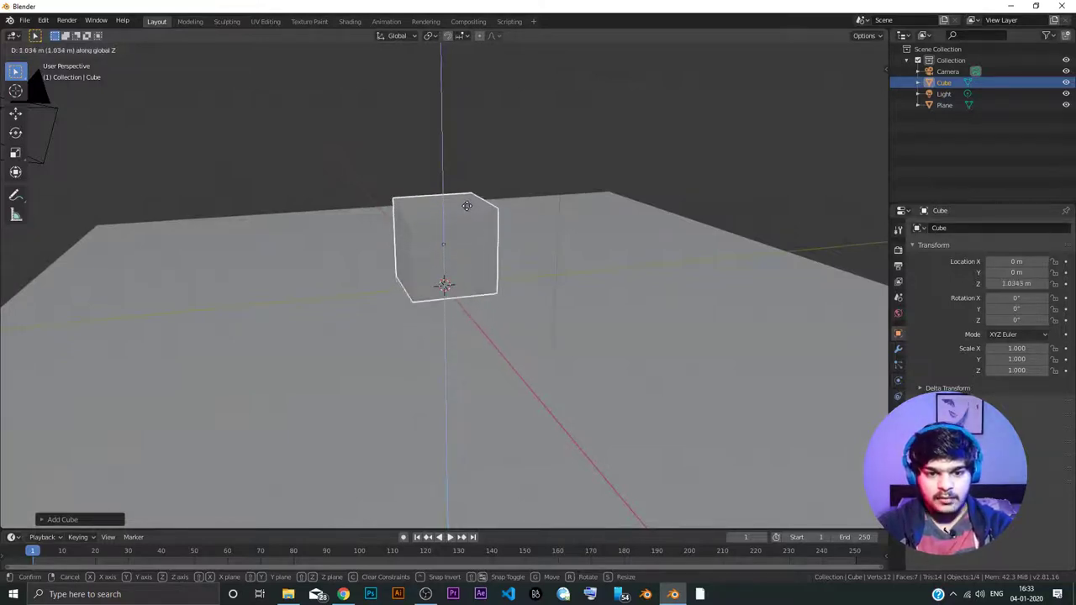
pyautogui.click(473, 210)
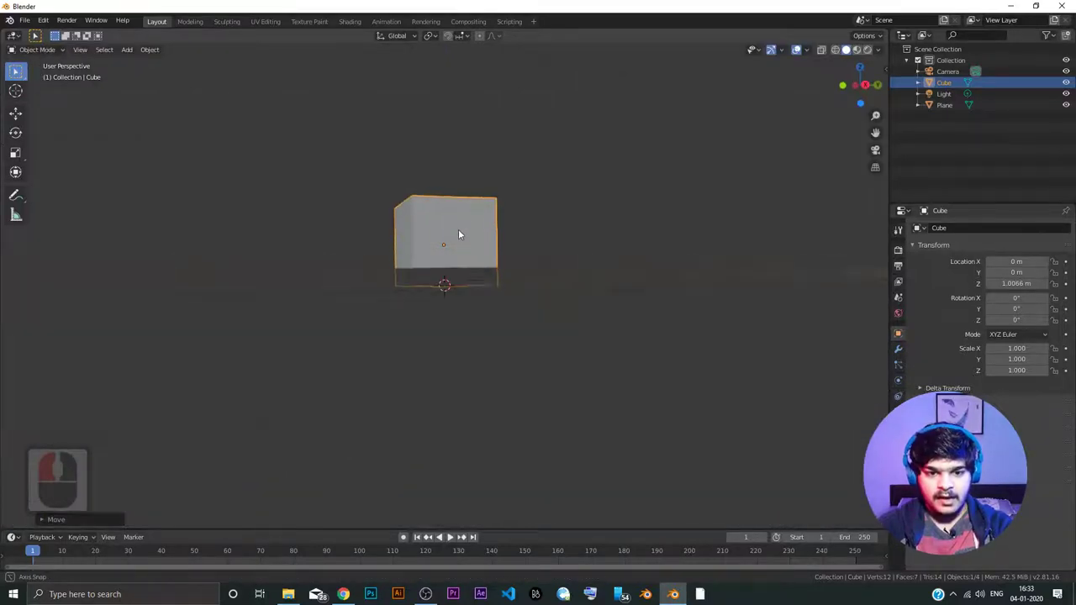
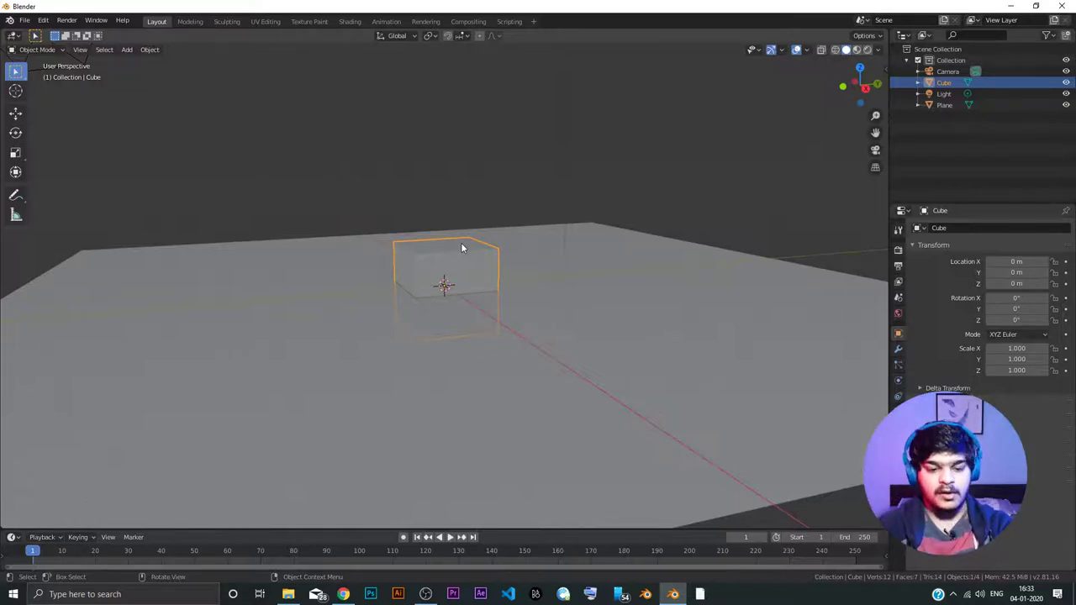
pyautogui.write('gz1')
pyautogui.press('Return')
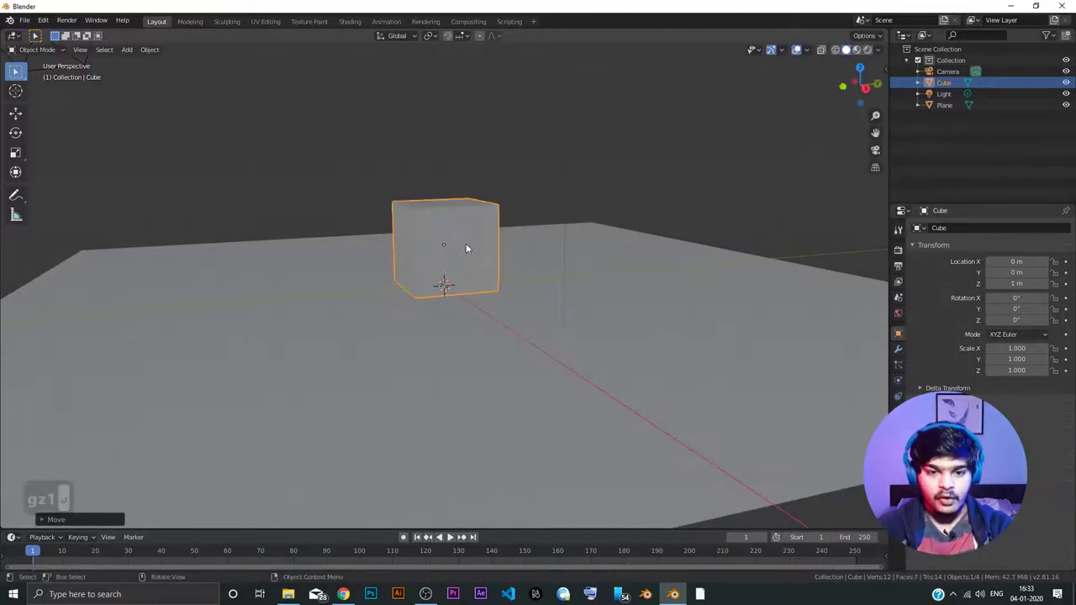
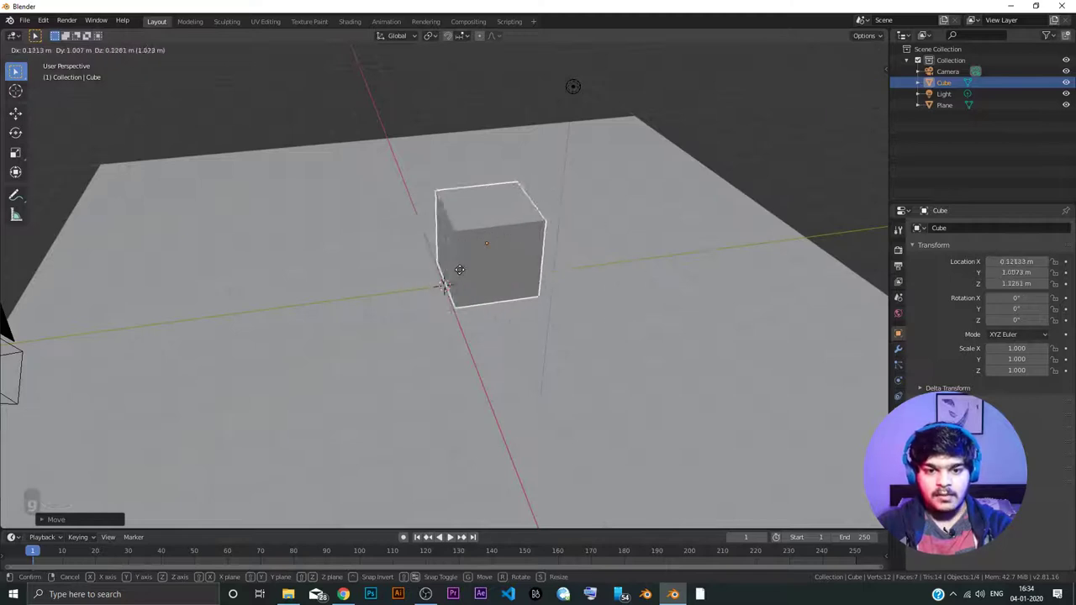
# - Slide the cube about 5 m along the Y axis across the plane
pyautogui.press('y')
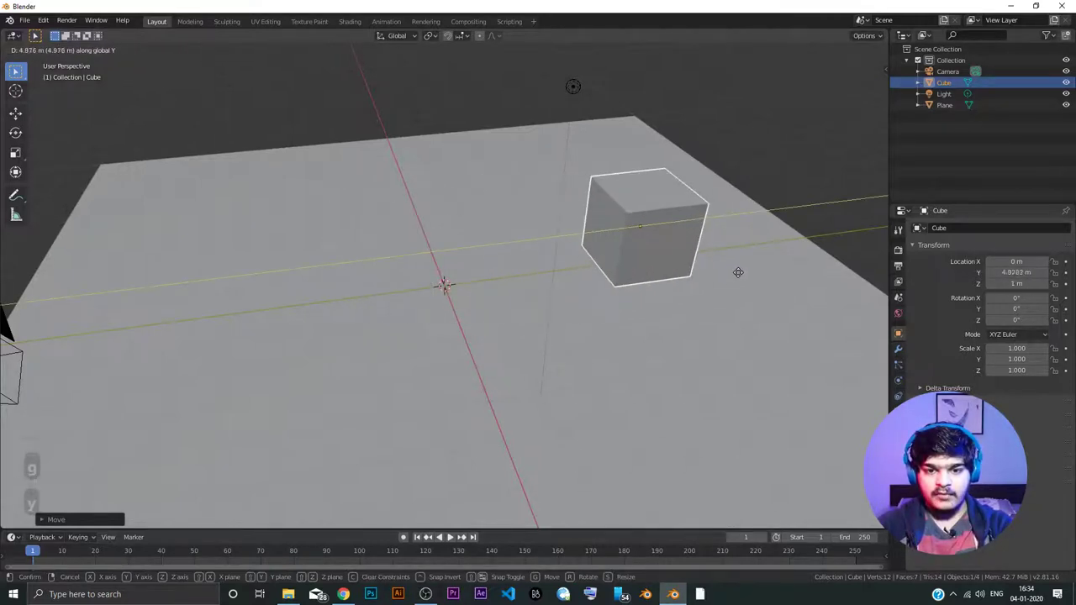
pyautogui.moveTo(743, 274); pyautogui.dragTo(525, 262)
pyautogui.press('a')
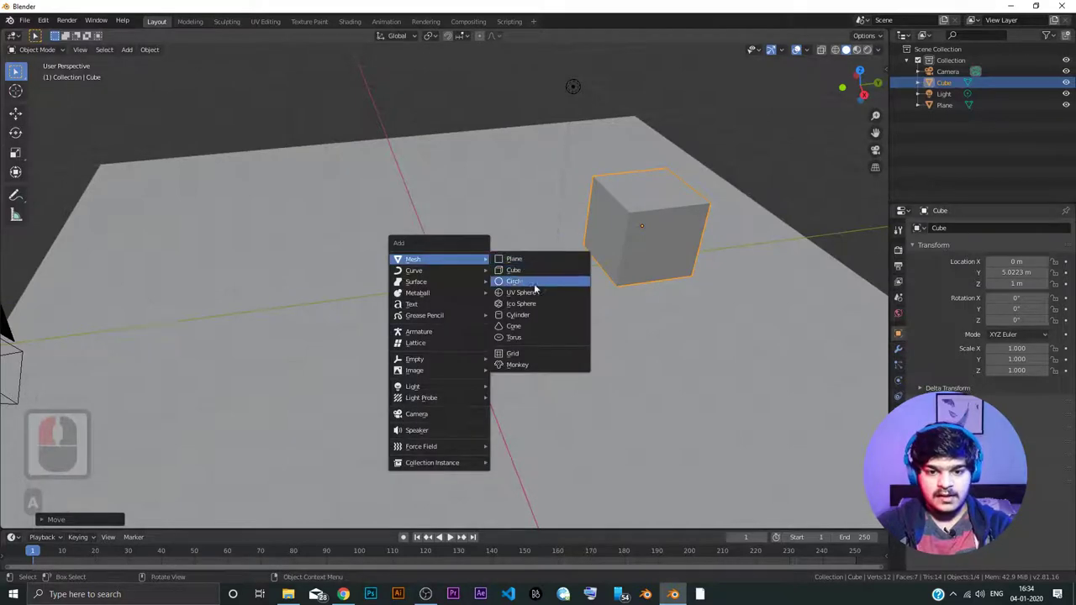
# - Add a UV sphere and lift it 1 m along Z onto the plane
pyautogui.click(528, 293)
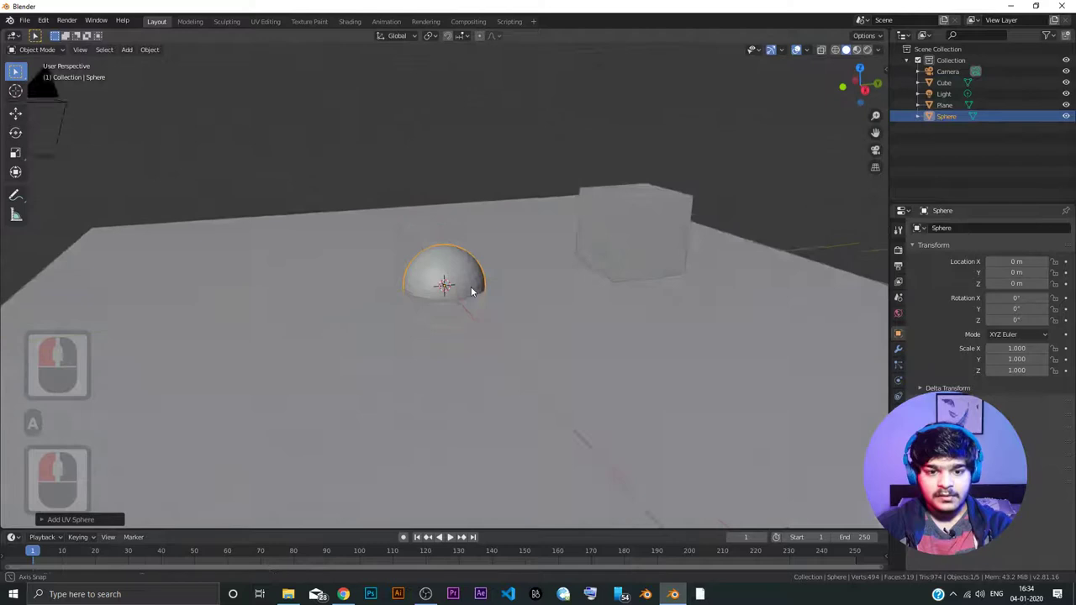
pyautogui.middleClick(478, 282)
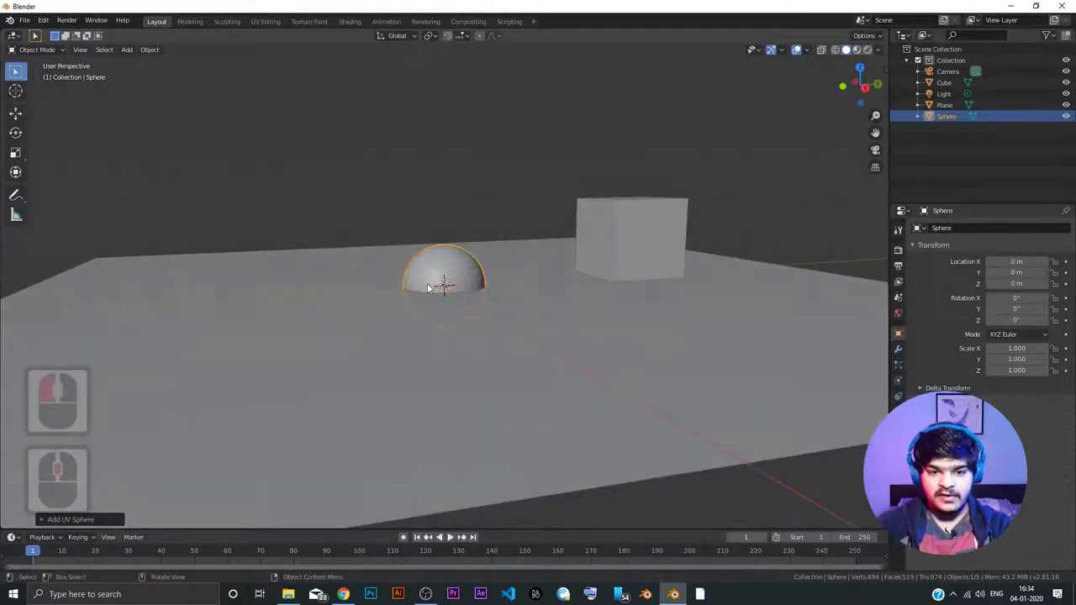
pyautogui.press('g')
pyautogui.write('z1')
pyautogui.press('Return')
pyautogui.middleClick(454, 346)
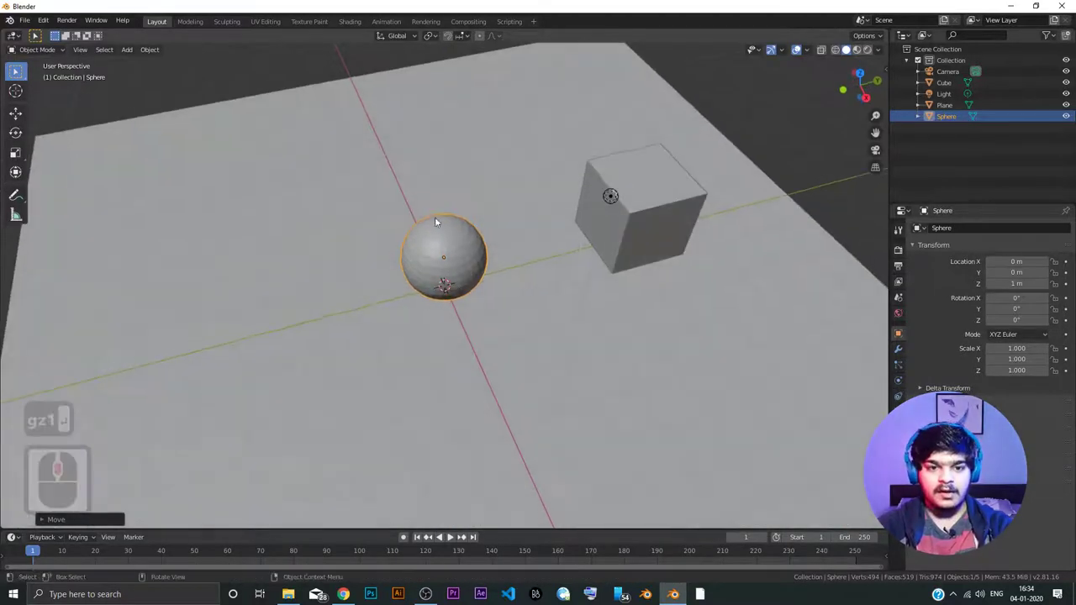
# - Move the sphere about 4.26 m along negative X, away from the cube
pyautogui.press('g')
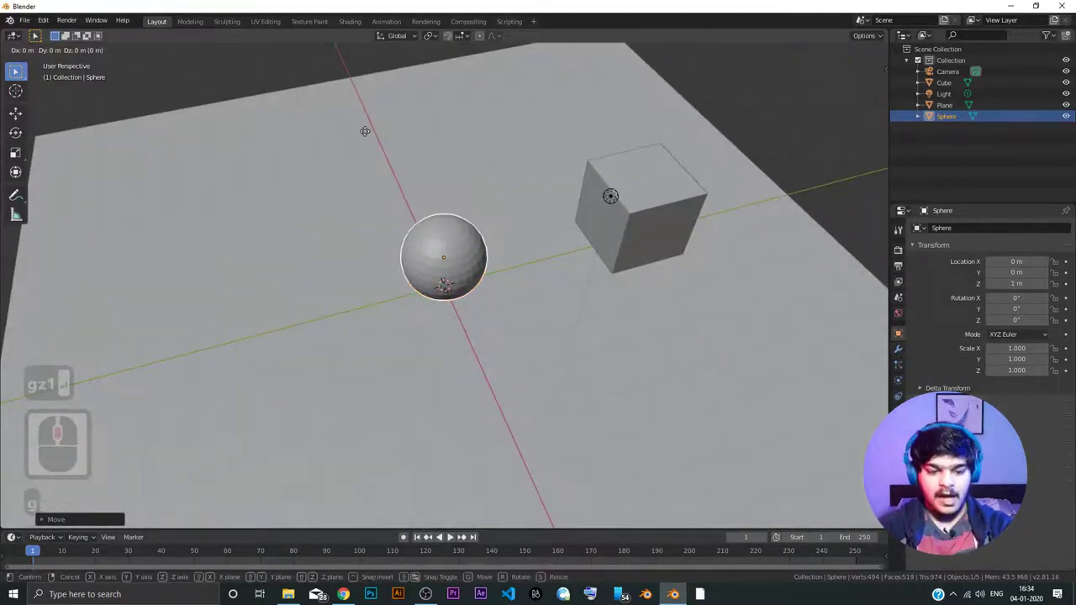
pyautogui.press('x')
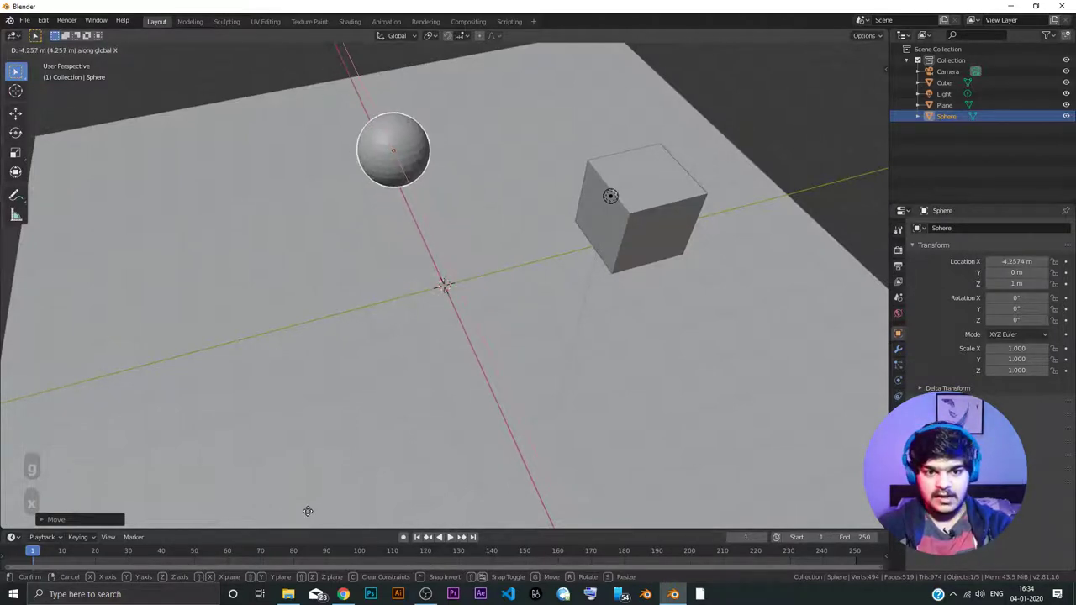
pyautogui.click(314, 514)
pyautogui.click(432, 375)
pyautogui.doubleClick(438, 369)
pyautogui.middleClick(438, 368)
# - Add a cylinder at the scene centre
pyautogui.press('a')
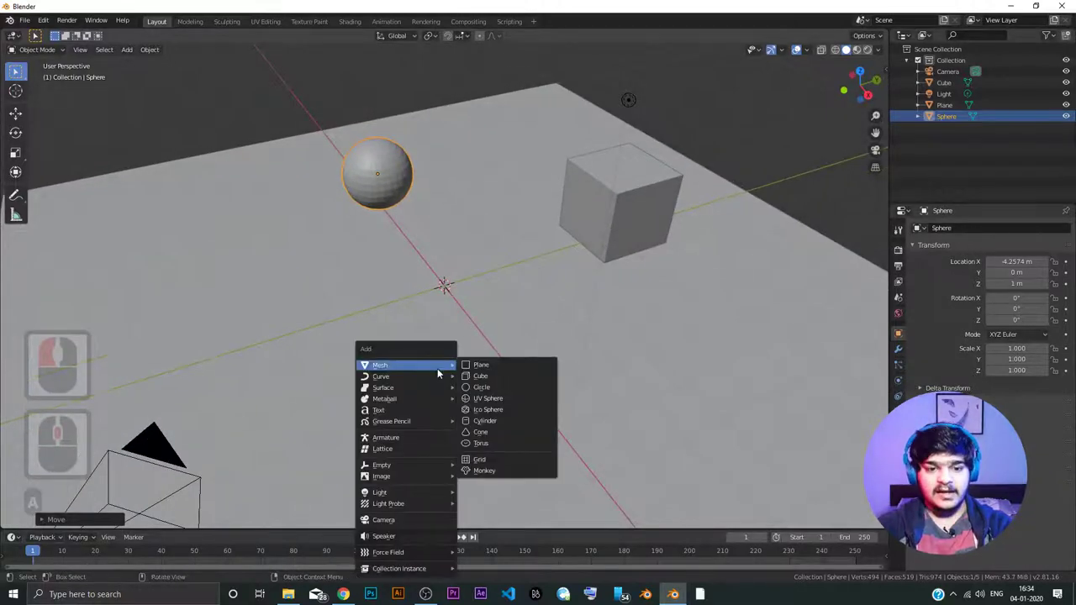
pyautogui.click(502, 418)
pyautogui.click(454, 352)
pyautogui.click(452, 313)
pyautogui.middleClick(452, 306)
pyautogui.moveTo(454, 343); pyautogui.dragTo(459, 330)
# - Lift the cylinder 1 m along Z so it rests on the plane
pyautogui.press('g')
pyautogui.press('z')
pyautogui.write('z 1')
pyautogui.press('Return')
pyautogui.middleClick(453, 302)
pyautogui.write('z 1')
pyautogui.middleClick(461, 330)
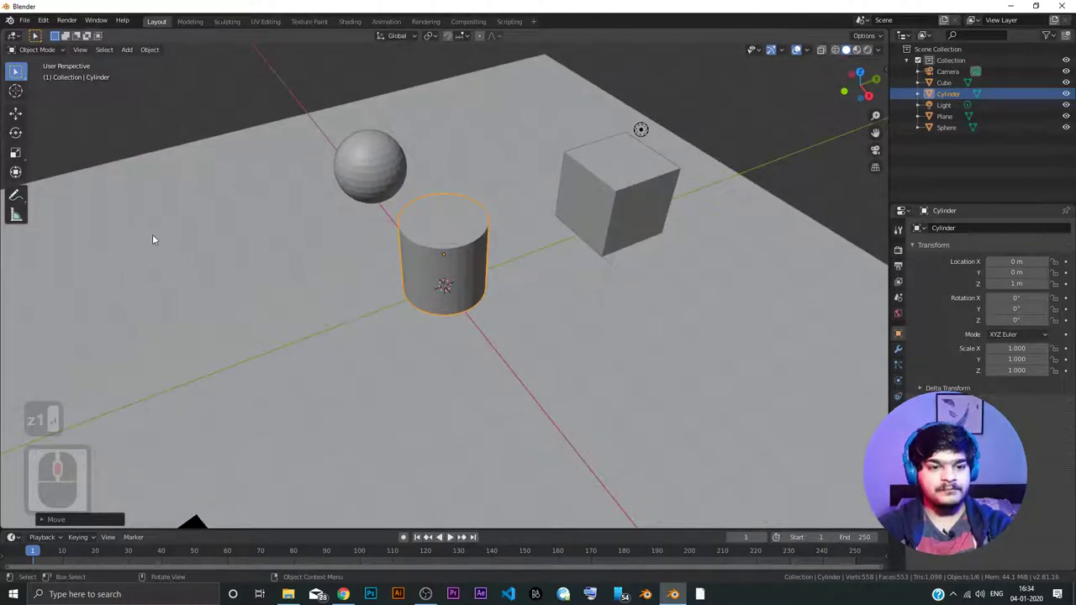
pyautogui.moveTo(245, 288); pyautogui.dragTo(321, 262)
pyautogui.moveTo(366, 264); pyautogui.dragTo(192, 281)
# - Try moving the cylinder along Y, then undo the stray sideways moves
pyautogui.press('g')
pyautogui.press('y')
pyautogui.click(199, 346)
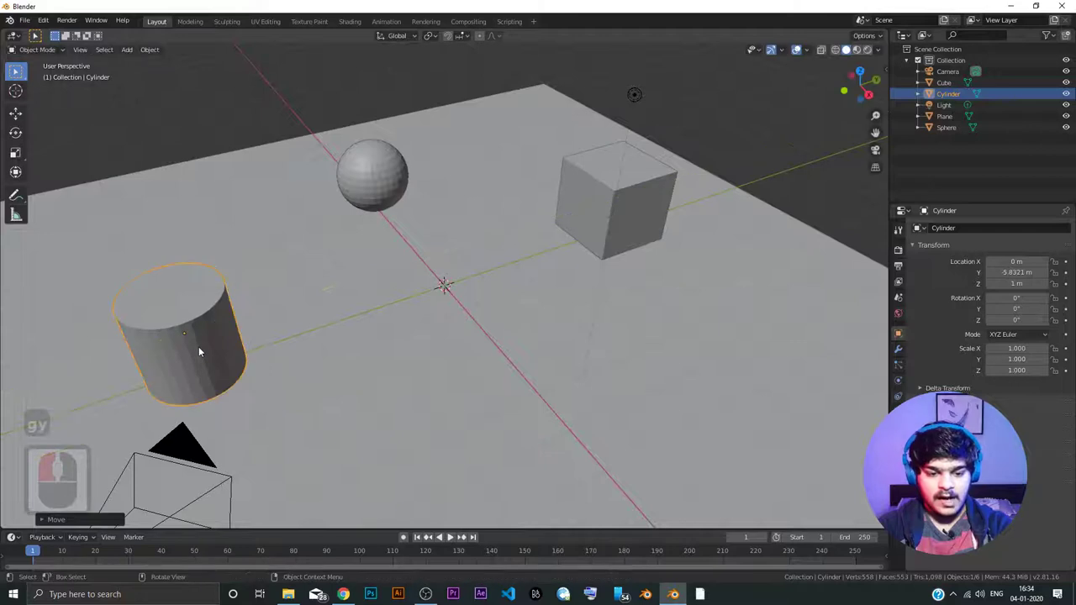
pyautogui.press('g')
pyautogui.press('g')
pyautogui.click(170, 256)
pyautogui.press('ctrl+z')
pyautogui.press('ctrl+z')
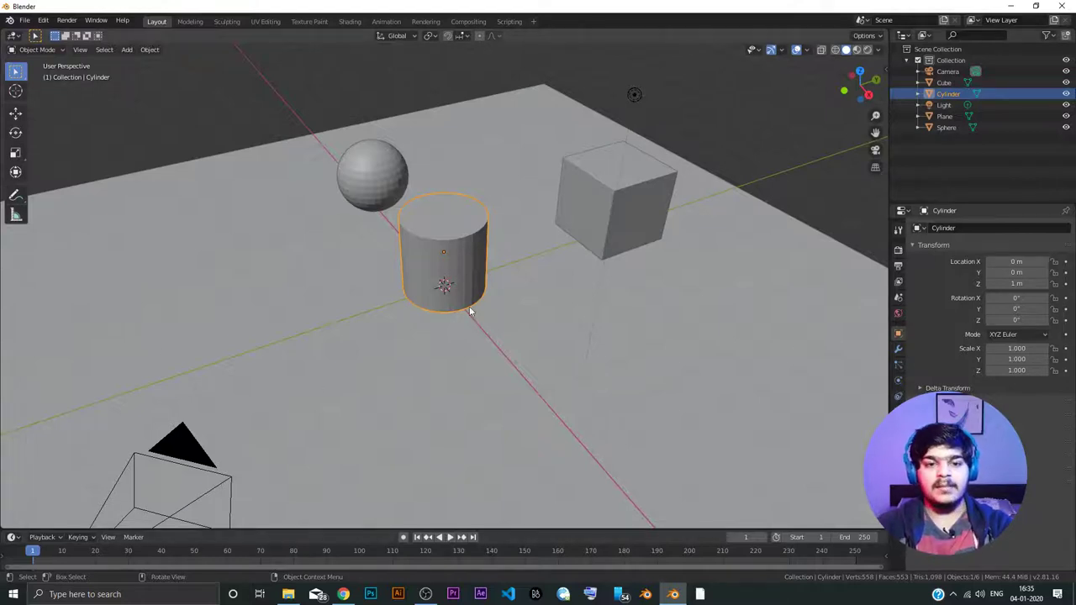
# - Slide the cylinder across the floor with Z locked to about X -4.40 m, Y -6.02 m
pyautogui.press('g')
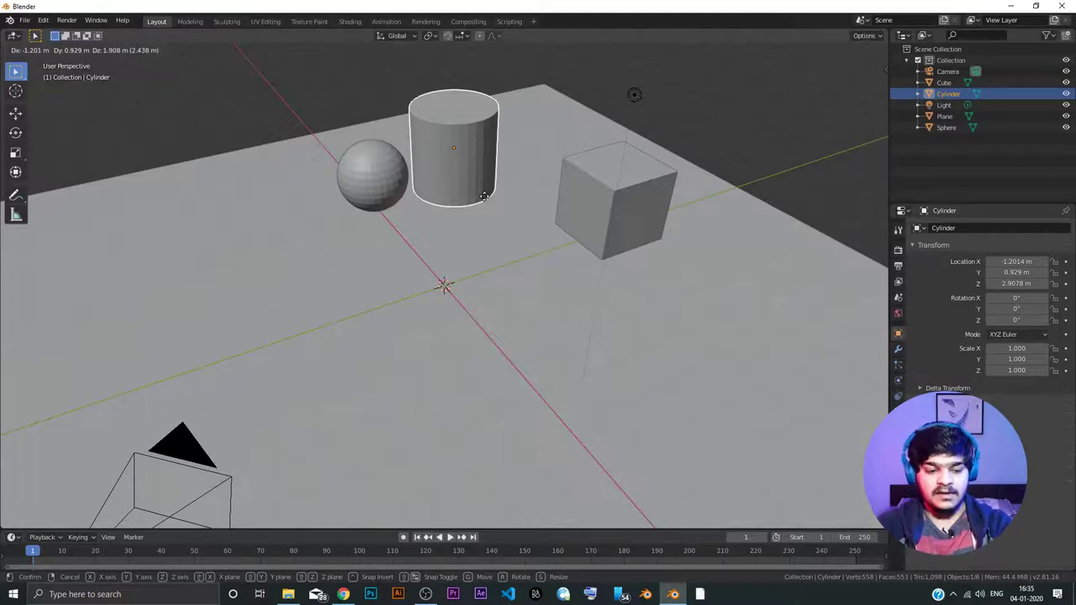
pyautogui.press('z')
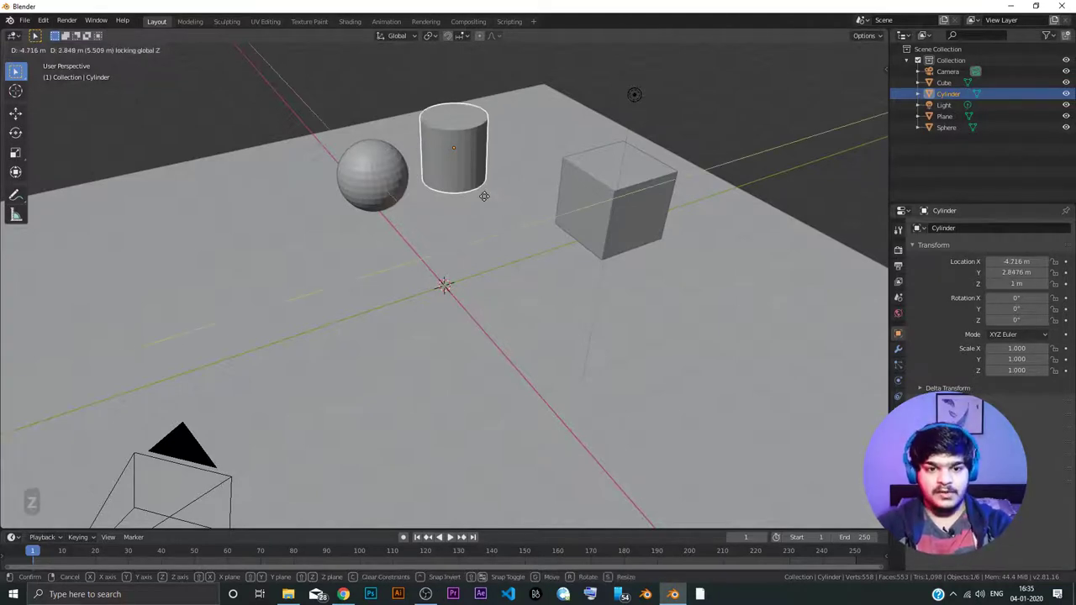
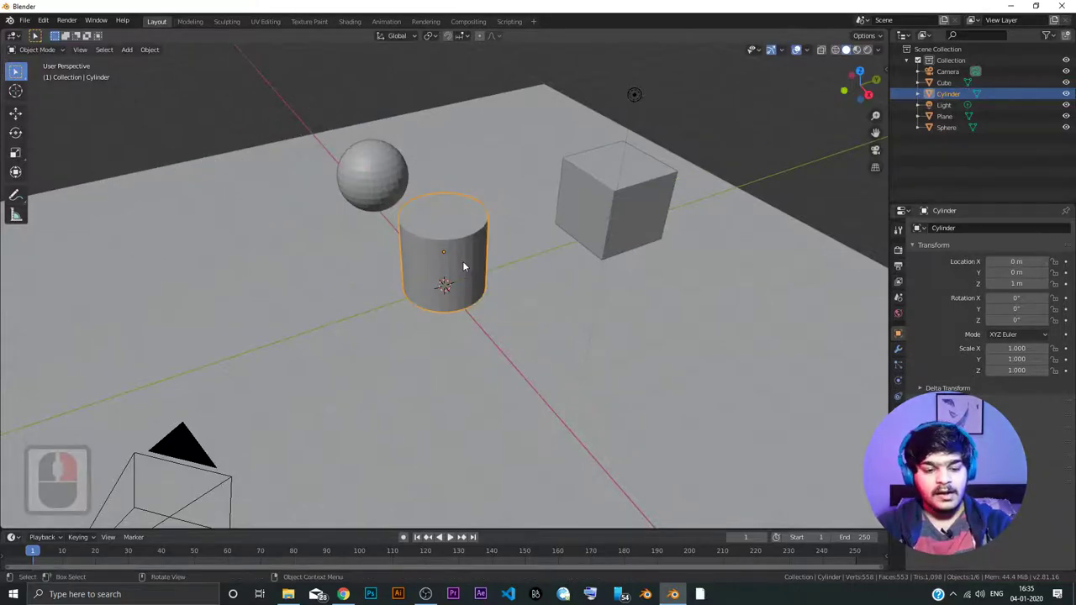
pyautogui.press('g')
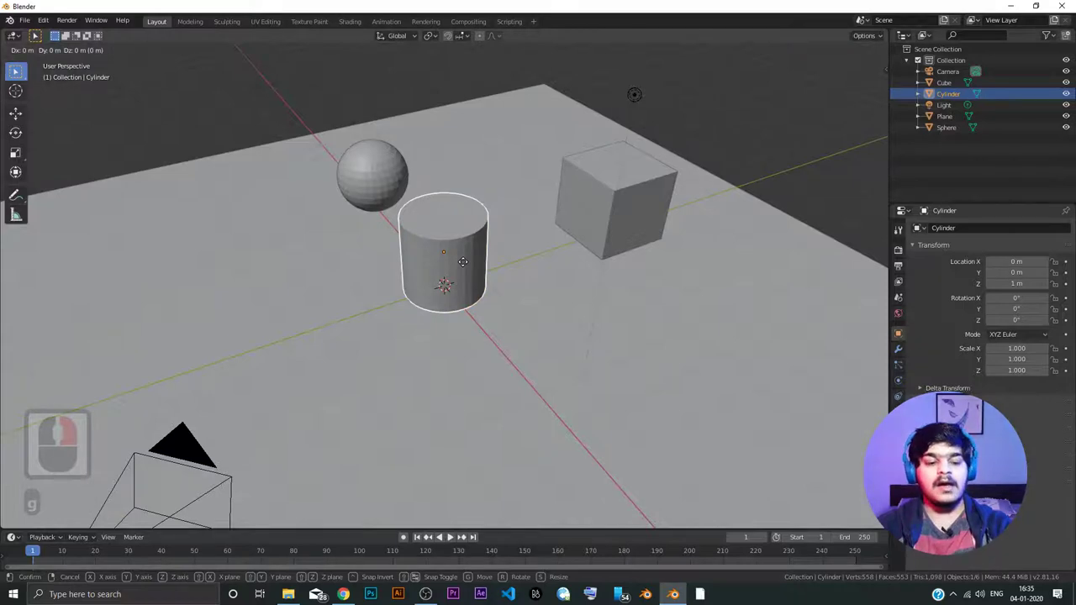
pyautogui.press('z')
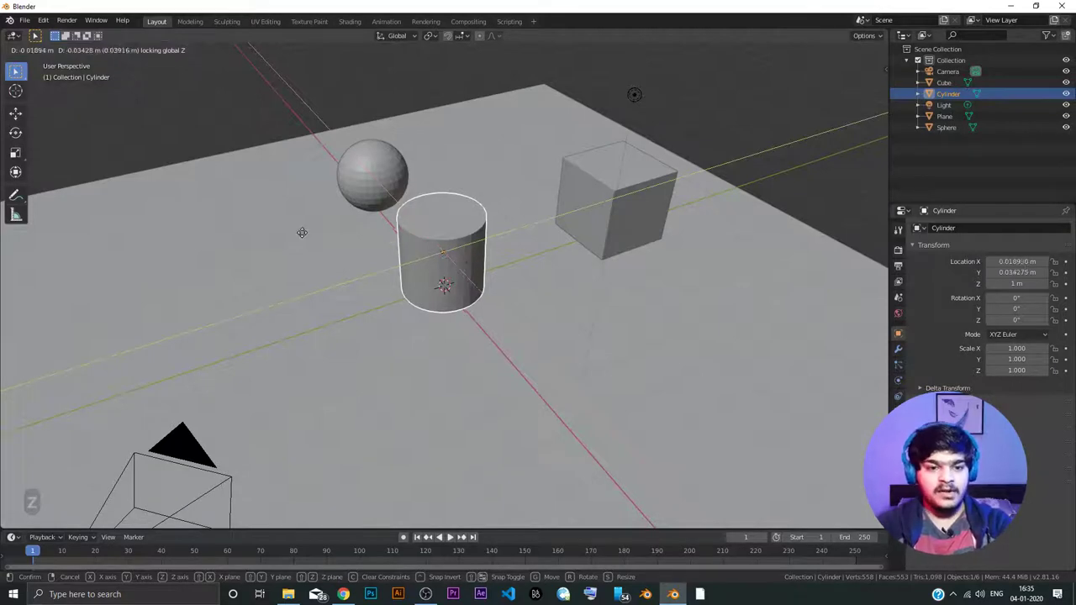
pyautogui.moveTo(169, 241); pyautogui.dragTo(158, 272)
pyautogui.click(181, 289)
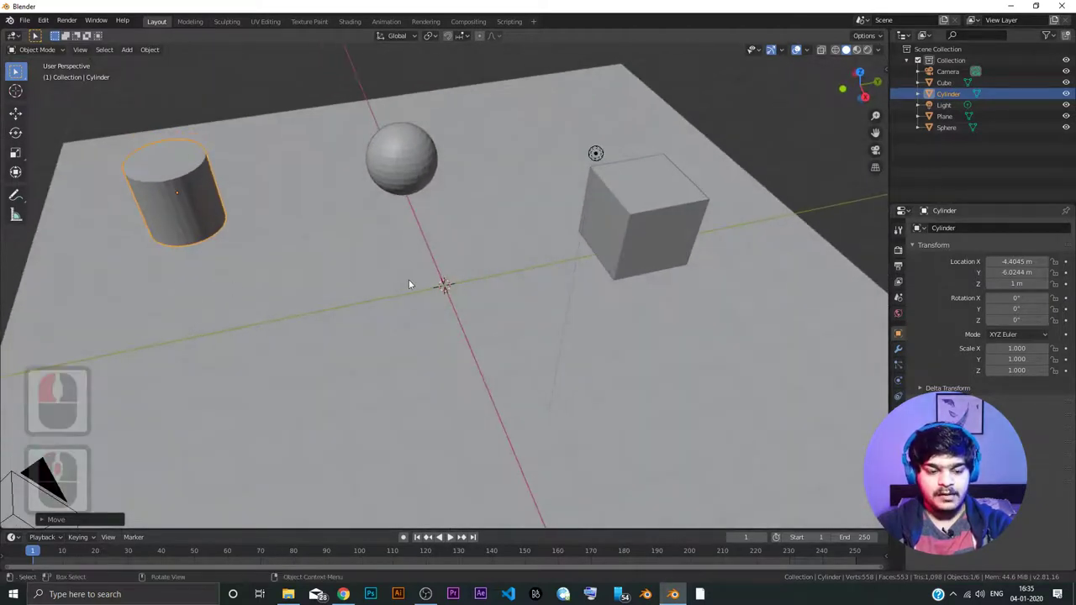
pyautogui.middleClick(431, 277)
pyautogui.middleClick(455, 245)
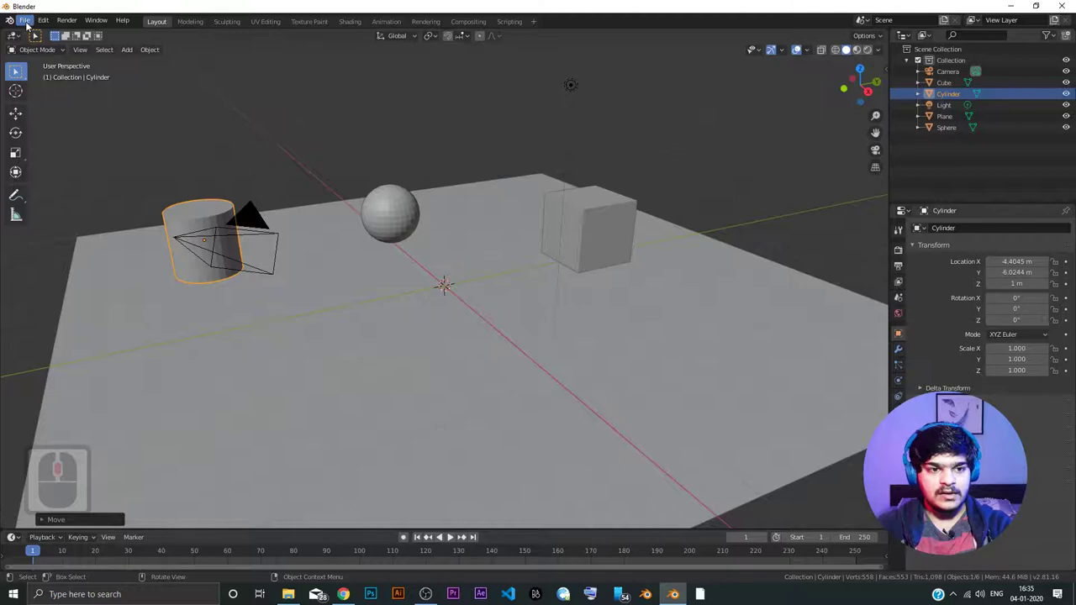
# - Start saving the scene and browse to the Desktop Tutorial Files folder
pyautogui.click(31, 24)
pyautogui.click(44, 96)
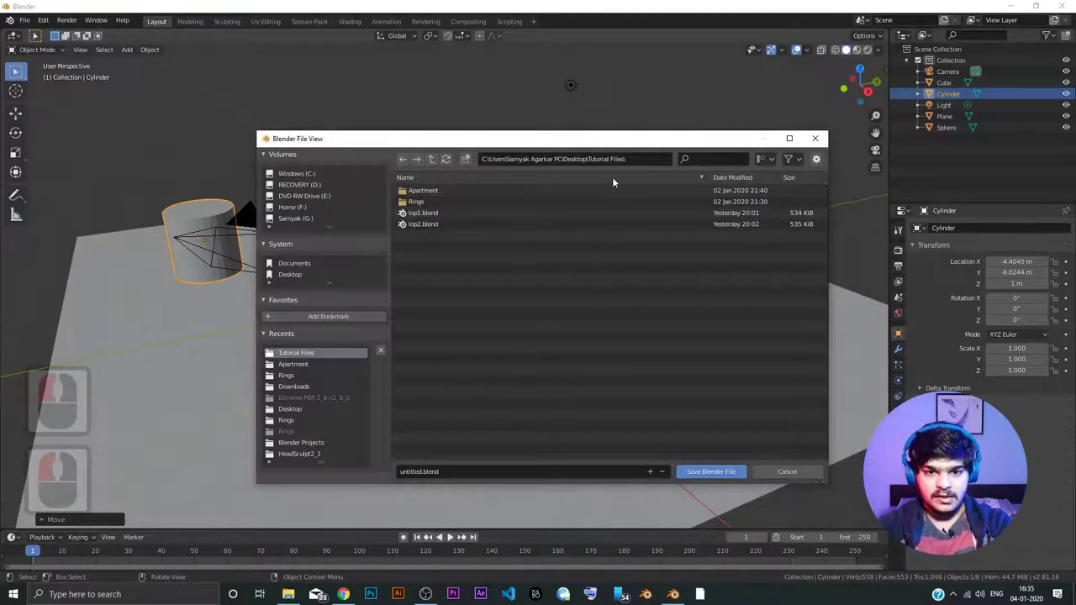
pyautogui.click(436, 164)
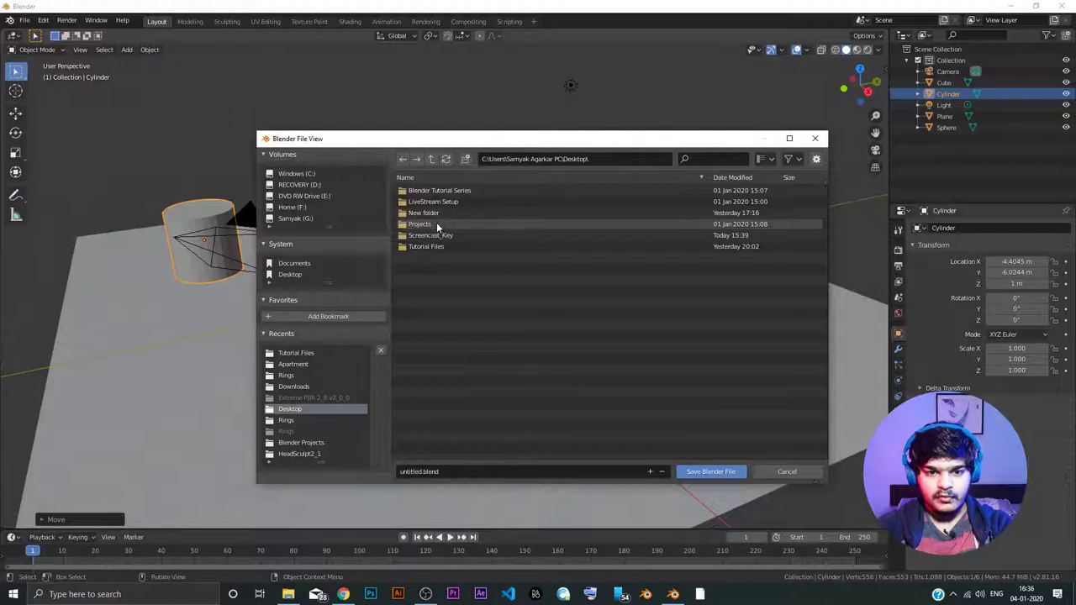
pyautogui.doubleClick(440, 247)
pyautogui.click(436, 248)
pyautogui.middleClick(437, 254)
pyautogui.rightClick(437, 255)
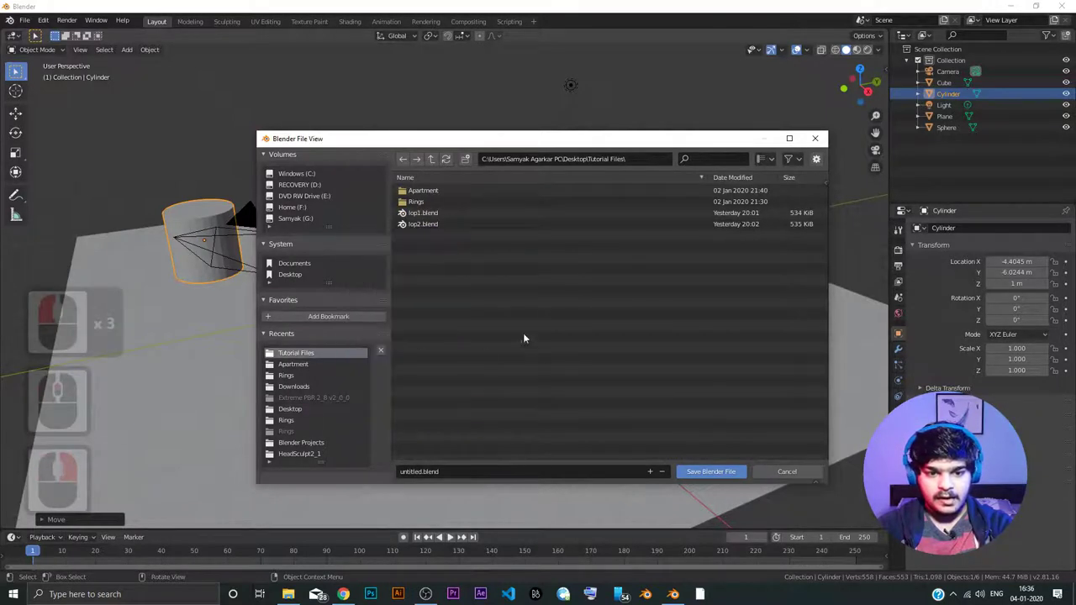
# - Create a new folder named Blender2.81tuts inside Tutorial Files and enter it
pyautogui.click(529, 322)
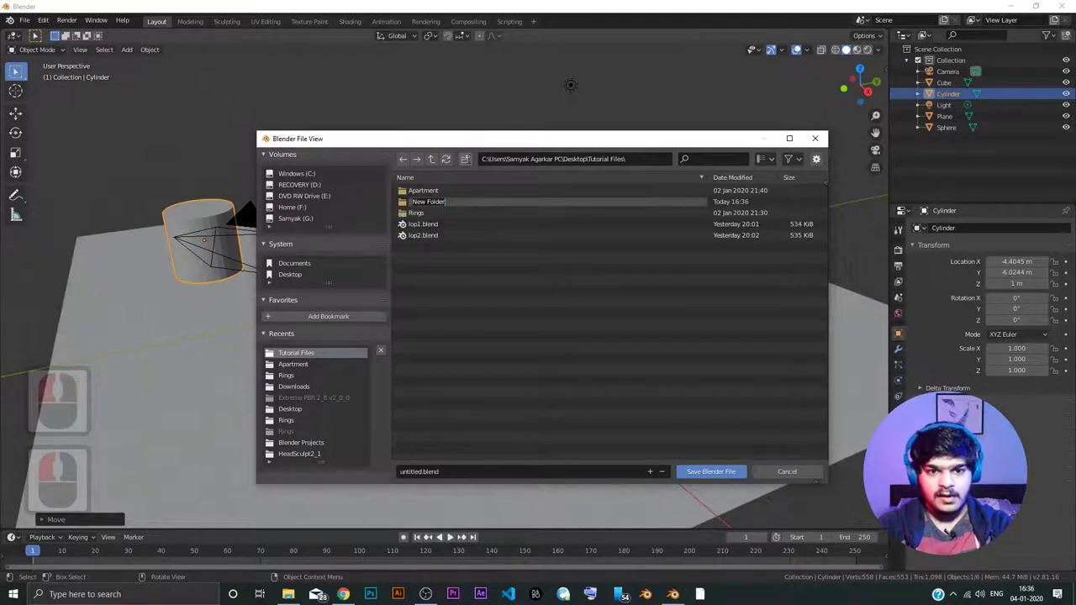
pyautogui.write('blnd')
pyautogui.press('BackSpace')
pyautogui.write('en')
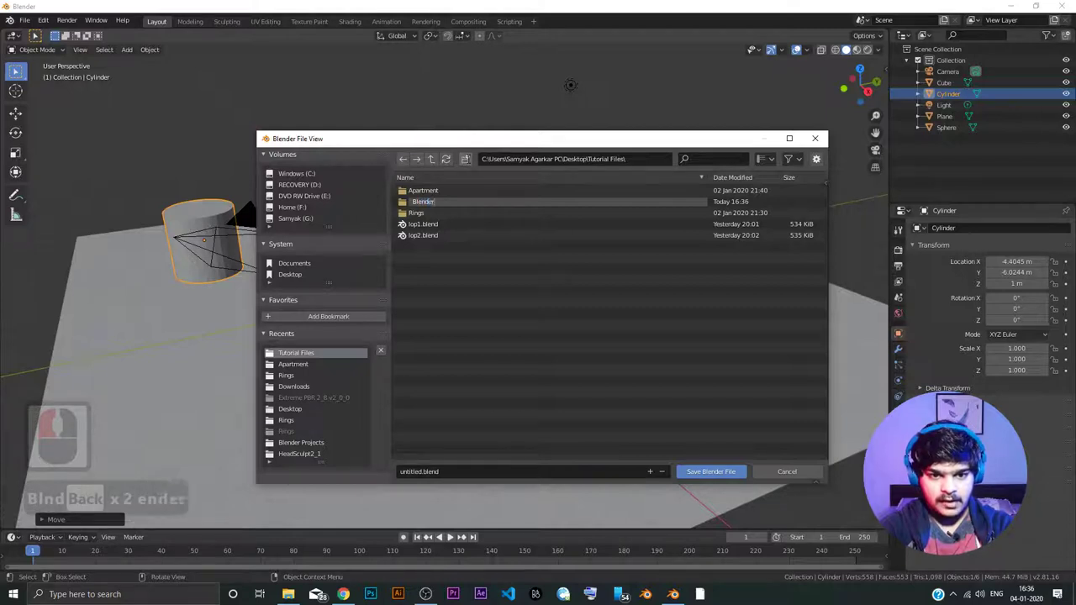
pyautogui.write('2.81')
pyautogui.write('uts')
pyautogui.press('Return')
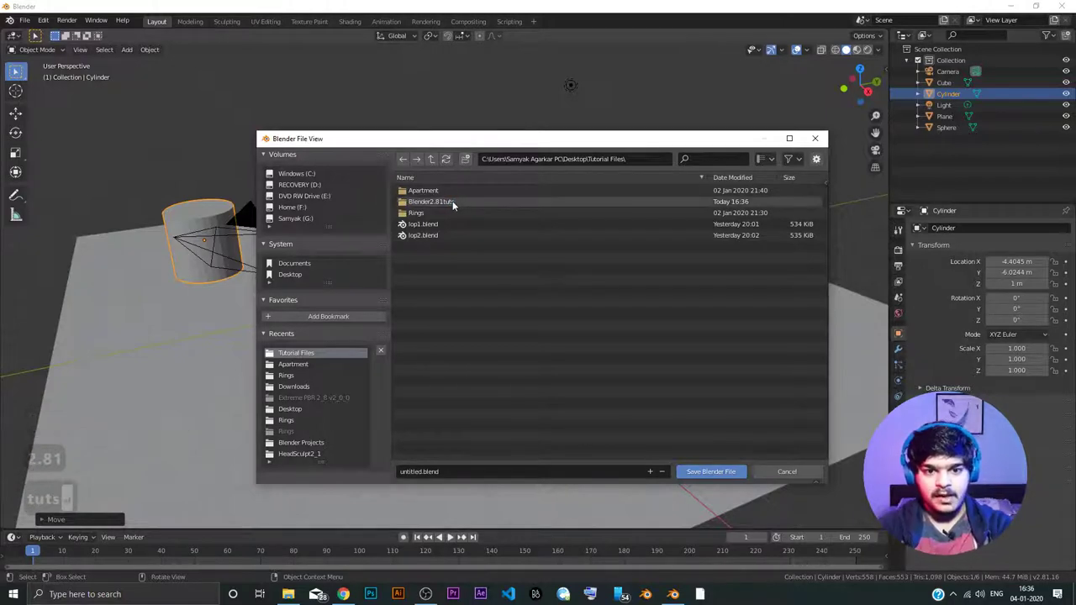
pyautogui.doubleClick(454, 202)
pyautogui.write('tuts ↩')
pyautogui.click(452, 534)
pyautogui.click(452, 534)
# - Name the file test.blend and save the scene there
pyautogui.click(452, 534)
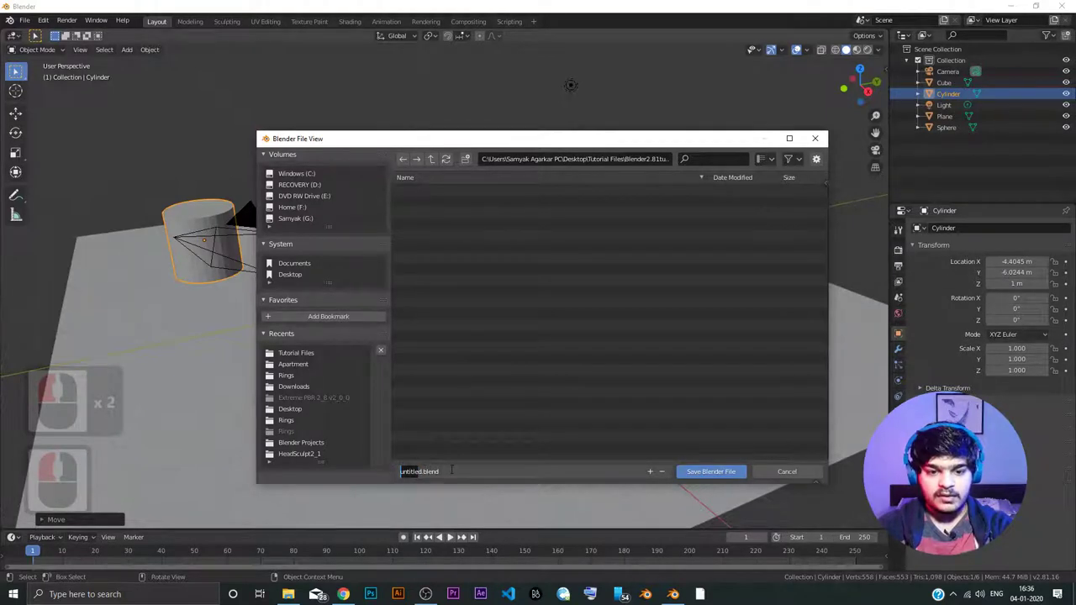
pyautogui.press('Delete')
pyautogui.press('Delete')
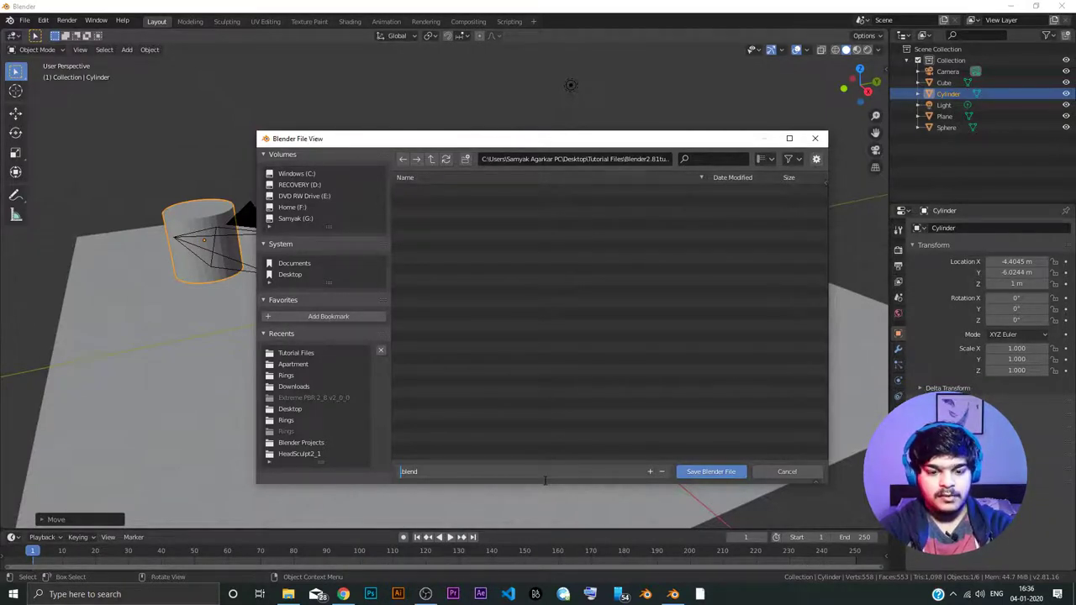
pyautogui.write('tet')
pyautogui.press('BackSpace')
pyautogui.write('Back st')
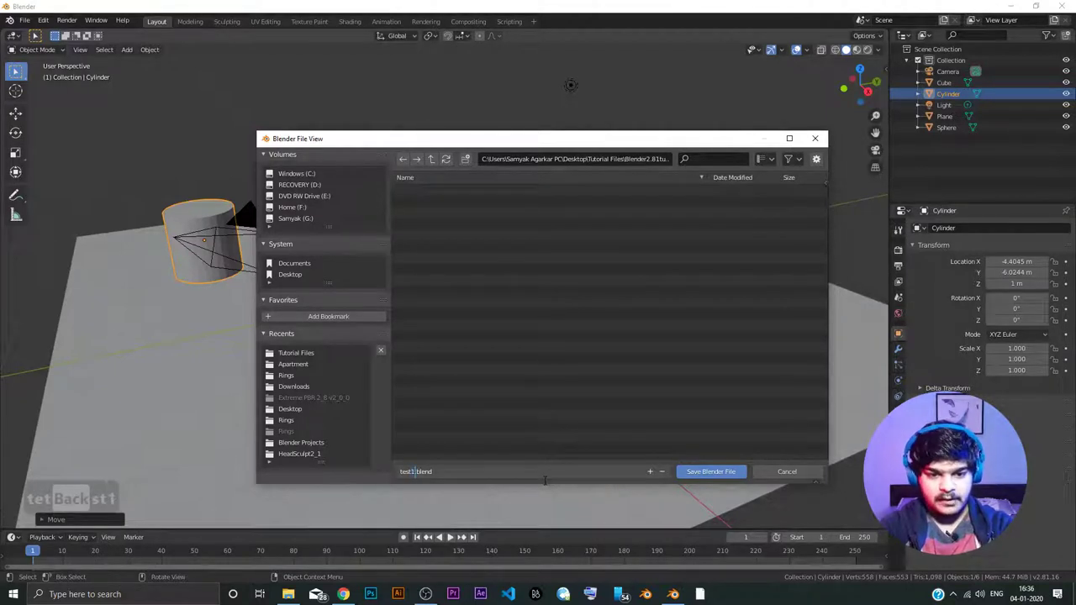
pyautogui.press('BackSpace')
pyautogui.write('tet Back st1')
pyautogui.click(452, 534)
pyautogui.click(452, 534)
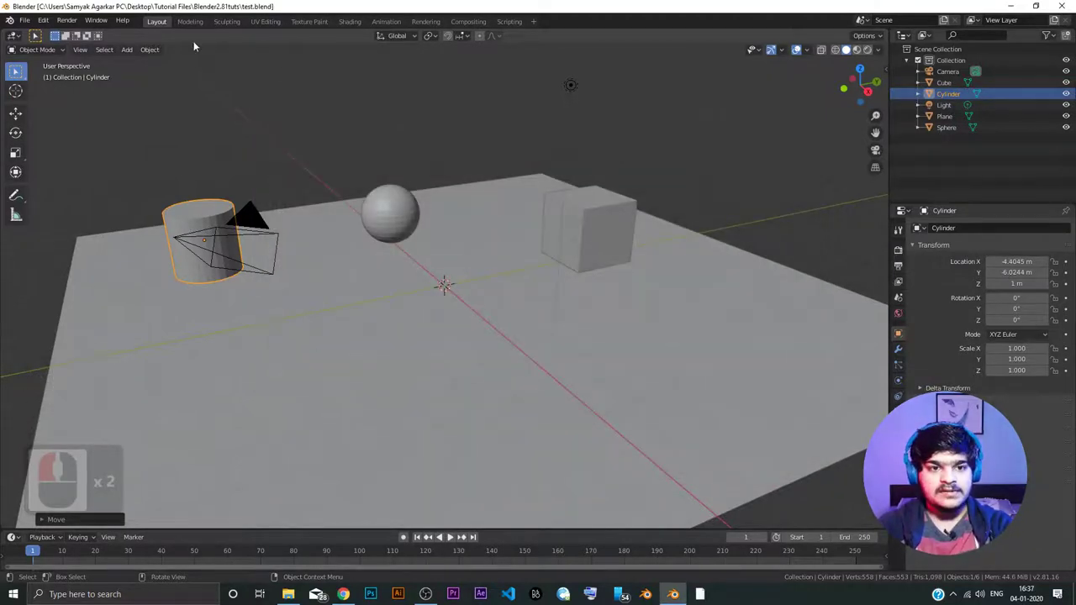
# - Orbit around the saved scene, then minimize Blender to show the desktop folders
pyautogui.press('a')
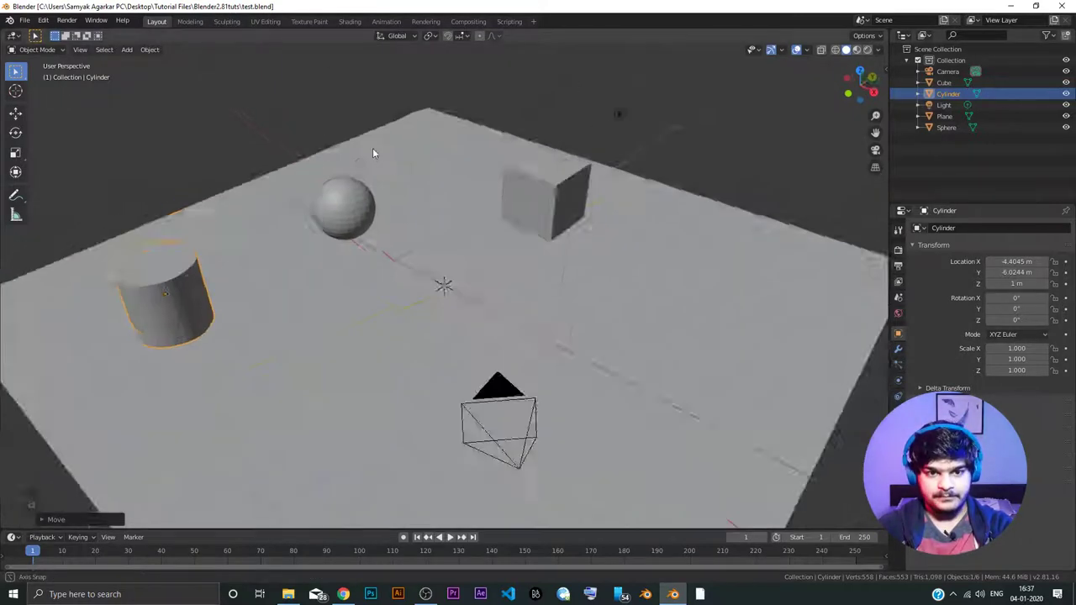
pyautogui.moveTo(317, 119); pyautogui.dragTo(30, 22)
pyautogui.moveTo(29, 23); pyautogui.dragTo(452, 533)
pyautogui.moveTo(452, 534); pyautogui.dragTo(448, 531)
pyautogui.moveTo(453, 534); pyautogui.dragTo(493, 17)
pyautogui.moveTo(440, 33); pyautogui.dragTo(661, 57)
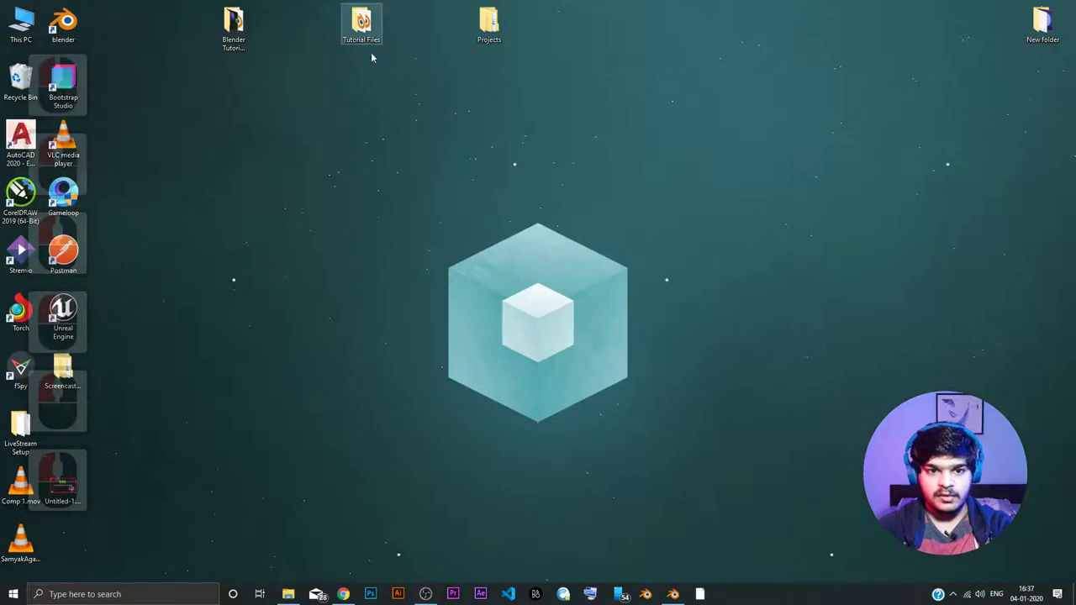
# - Minimize Explorer and launch a new Blender instance from the desktop icon
pyautogui.click(233, 175)
pyautogui.moveTo(359, 189); pyautogui.dragTo(171, 131)
pyautogui.click(204, 174)
pyautogui.doubleClick(121, 125)
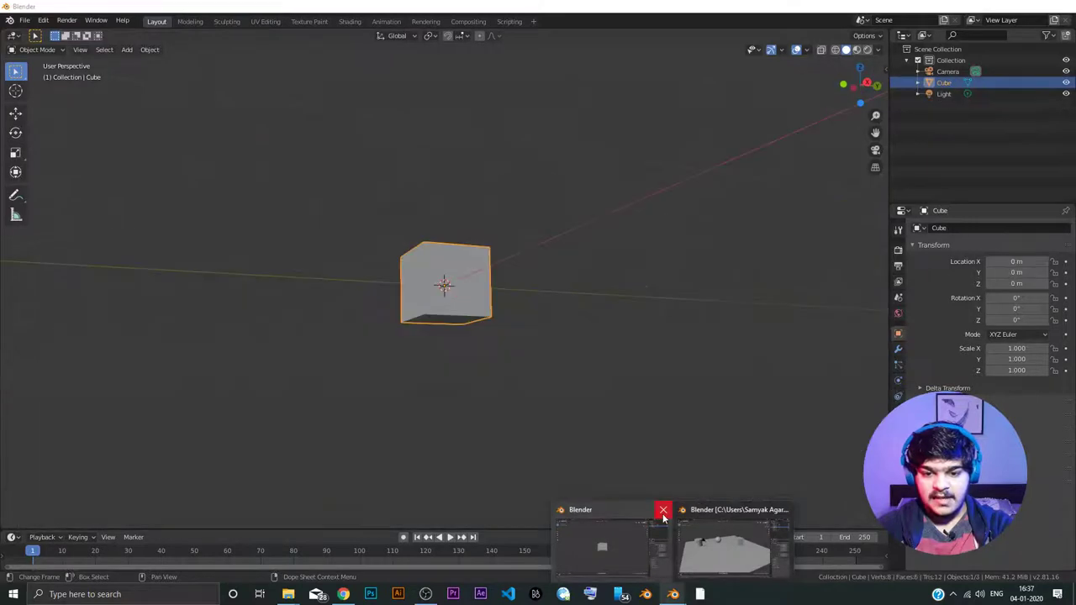
# - Close the empty untitled Blender window and bring the test.blend scene back to the front
pyautogui.click(619, 430)
pyautogui.click(668, 527)
pyautogui.click(651, 526)
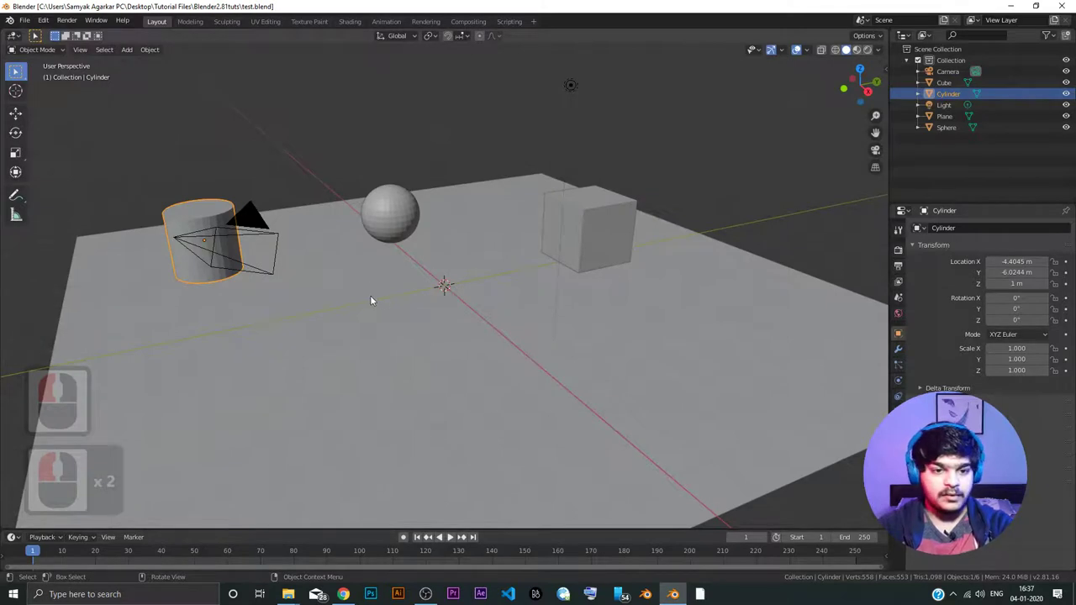
pyautogui.click(393, 316)
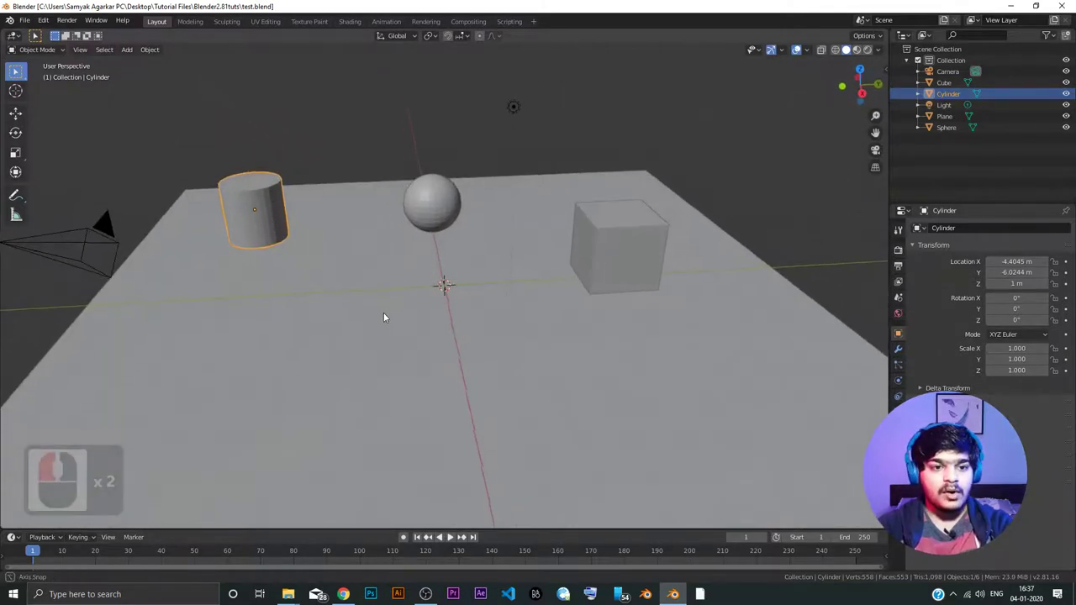
# - Nudge the view of the unchanged test.blend scene
pyautogui.moveTo(390, 316); pyautogui.dragTo(333, 305)
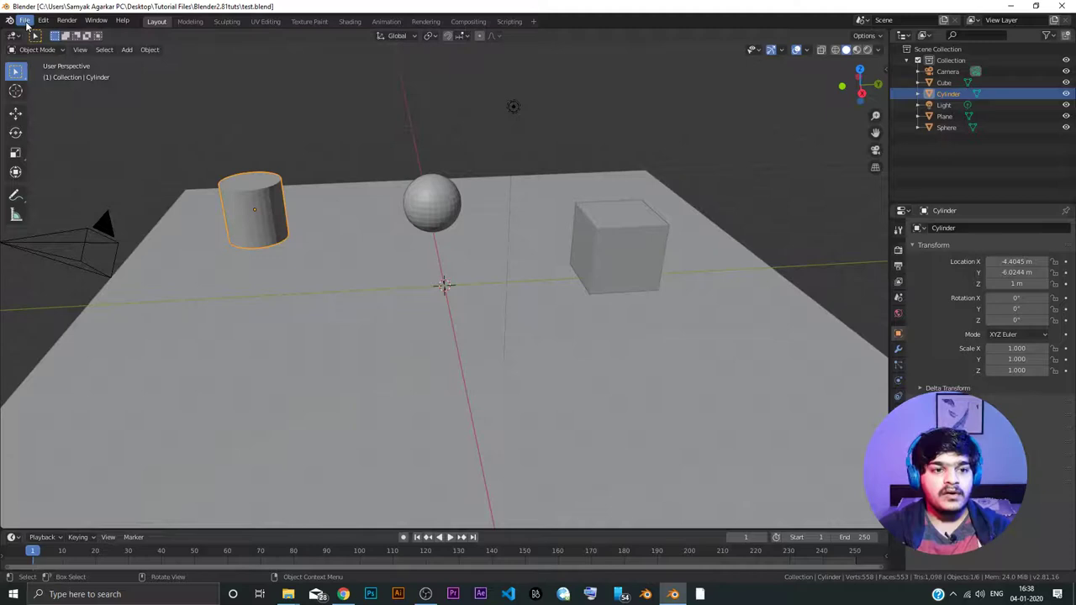
# - Start Save As for the scene and place the caret in the test.blend file name
pyautogui.click(31, 24)
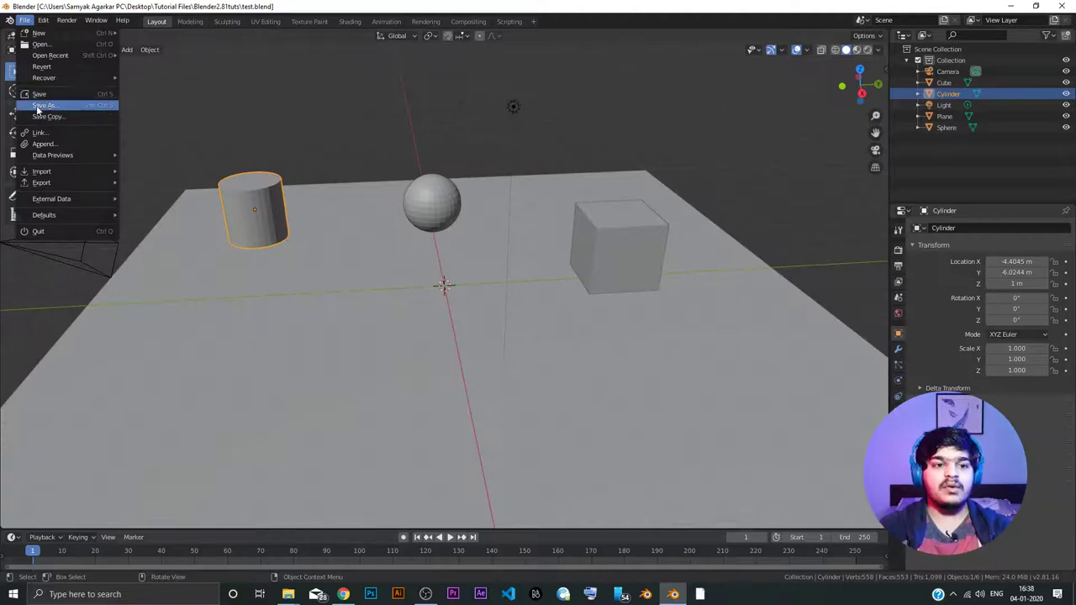
pyautogui.click(209, 122)
pyautogui.click(49, 76)
pyautogui.click(63, 109)
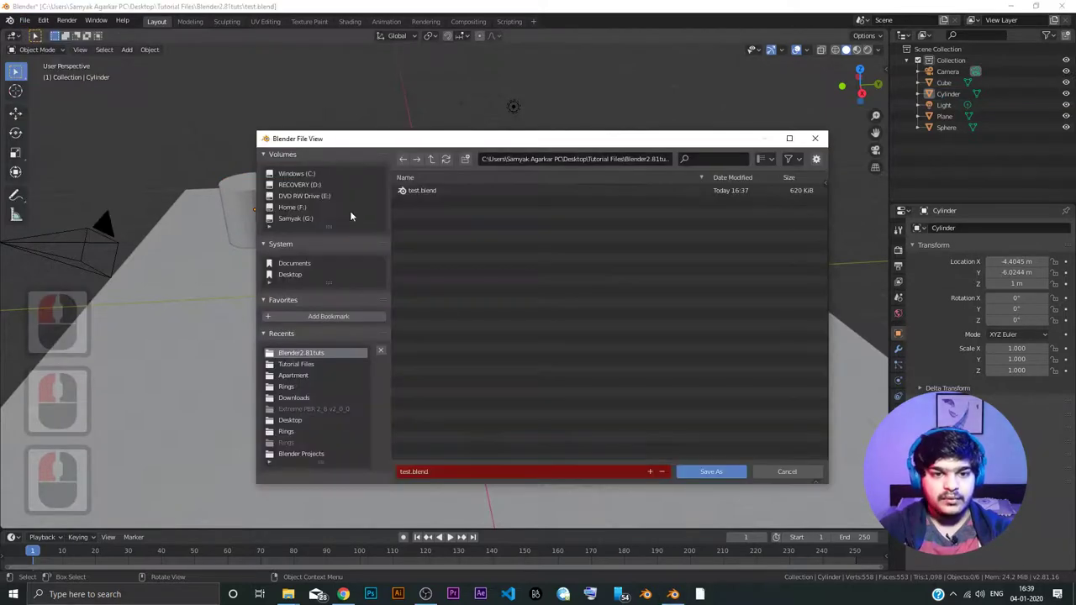
pyautogui.click(452, 534)
pyautogui.click(452, 534)
pyautogui.click(452, 533)
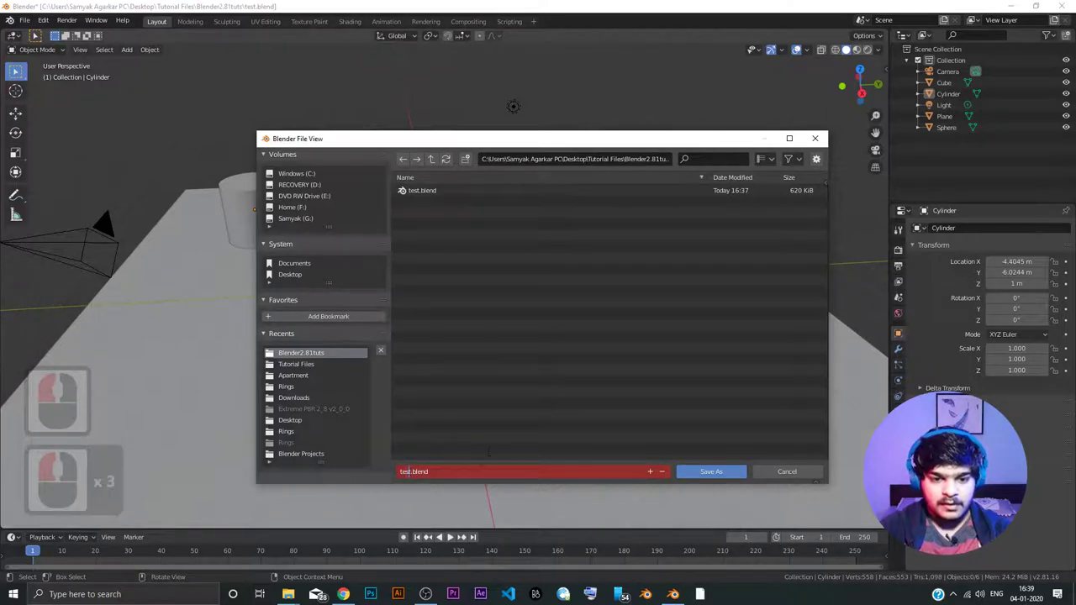
# - Rename the file to test1.blend and save it next to test.blend
pyautogui.press('Right')
pyautogui.press('1')
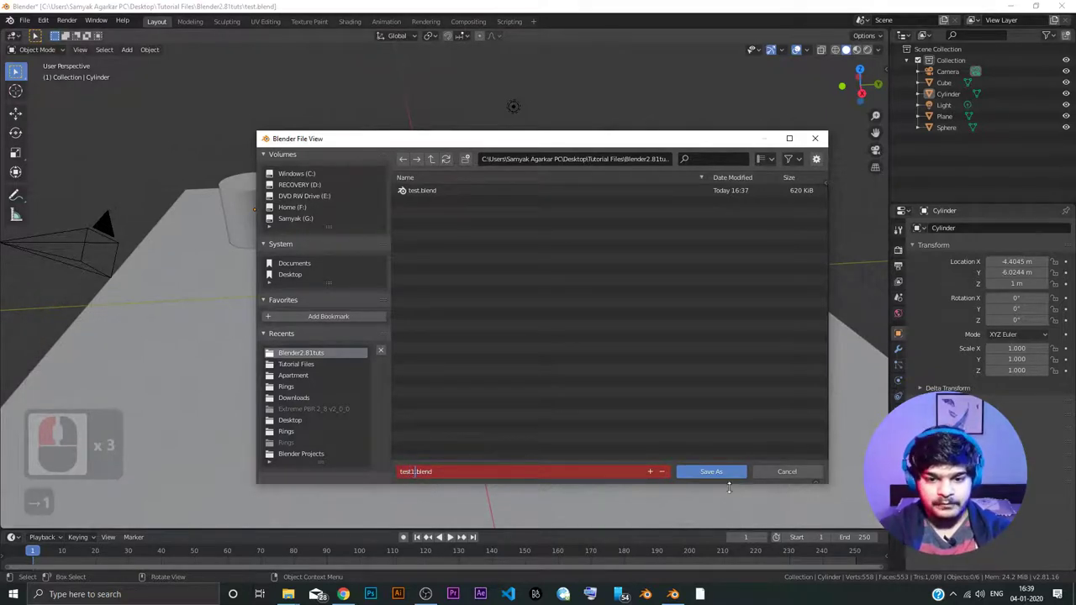
pyautogui.click(453, 533)
pyautogui.click(452, 534)
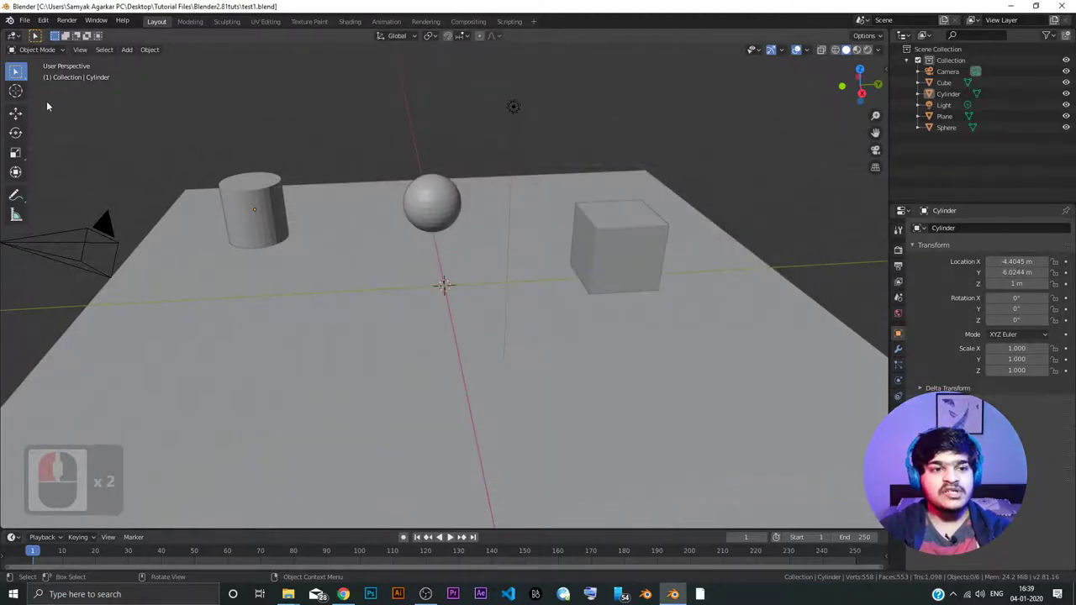
# - Add a cone mesh to the scene from the Add menu
pyautogui.click(452, 533)
pyautogui.press('a')
pyautogui.click(452, 534)
pyautogui.press('Delete')
pyautogui.press('a')
pyautogui.click(452, 534)
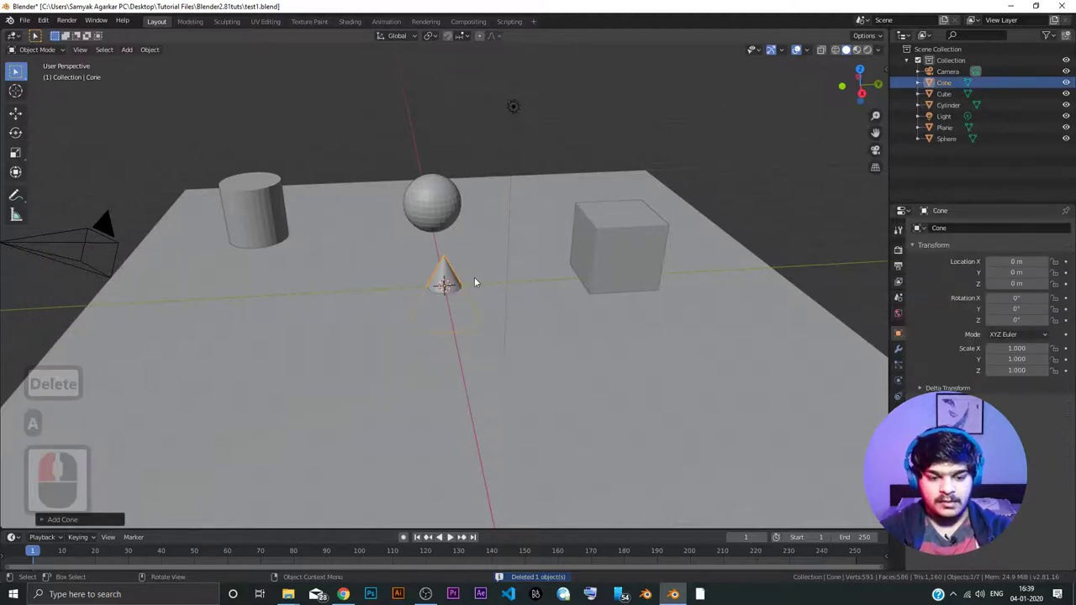
# - Raise the cone 1 m and move it to the front left of the plane, in front of the sphere and cube
pyautogui.press('g')
pyautogui.write('gz1')
pyautogui.press('Return')
pyautogui.press('g')
pyautogui.press('z')
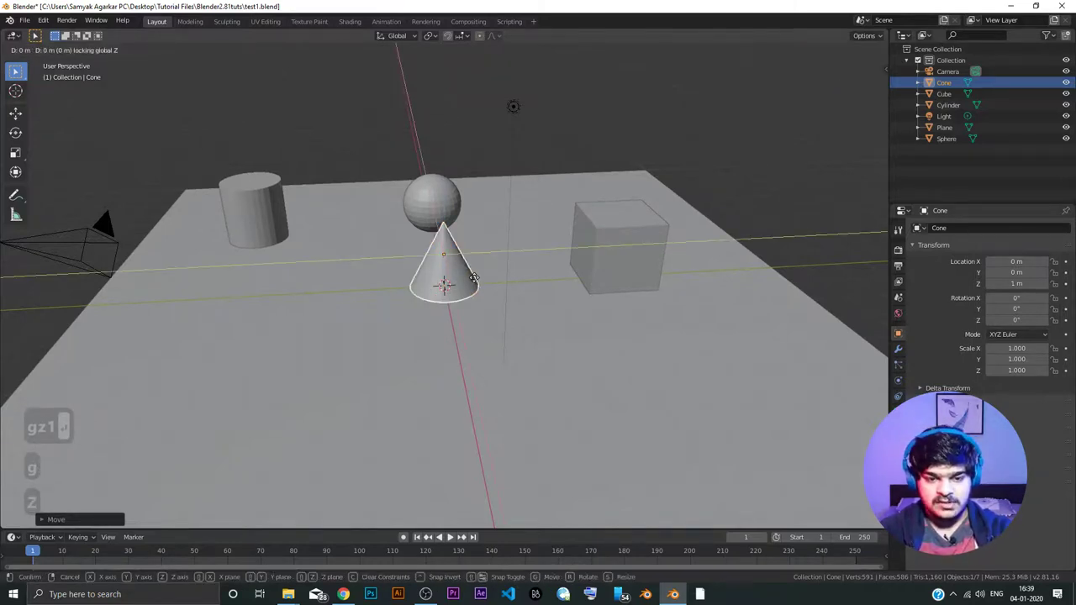
pyautogui.click(452, 533)
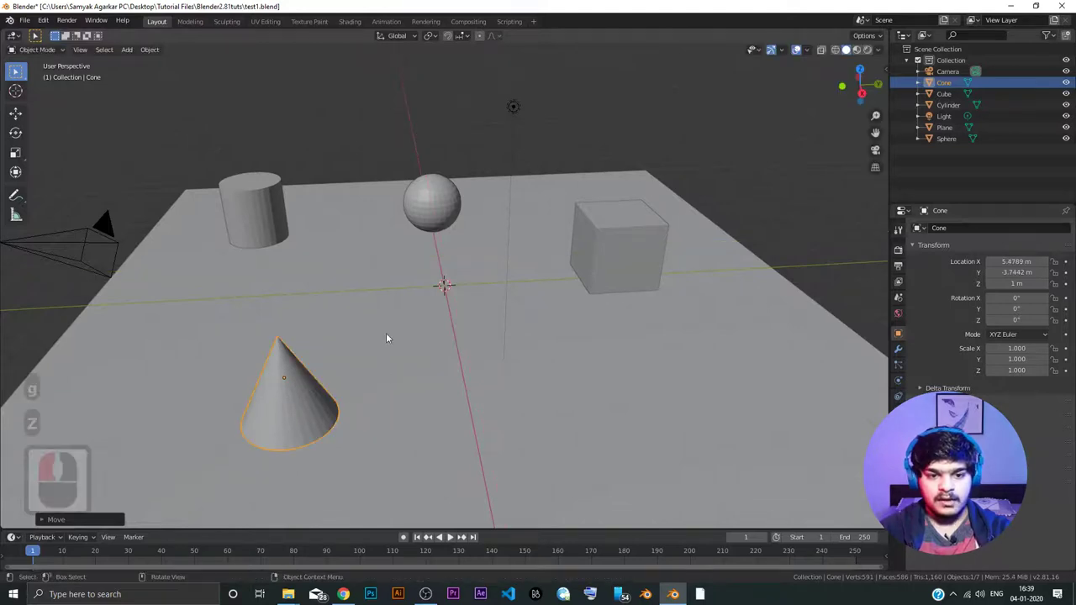
pyautogui.middleClick(452, 534)
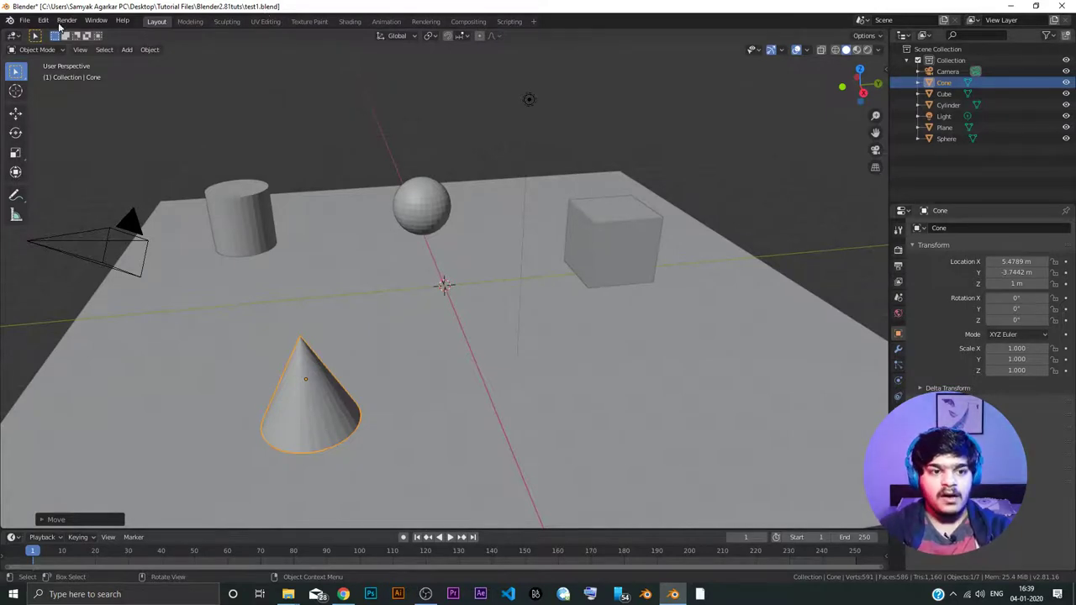
pyautogui.click(452, 534)
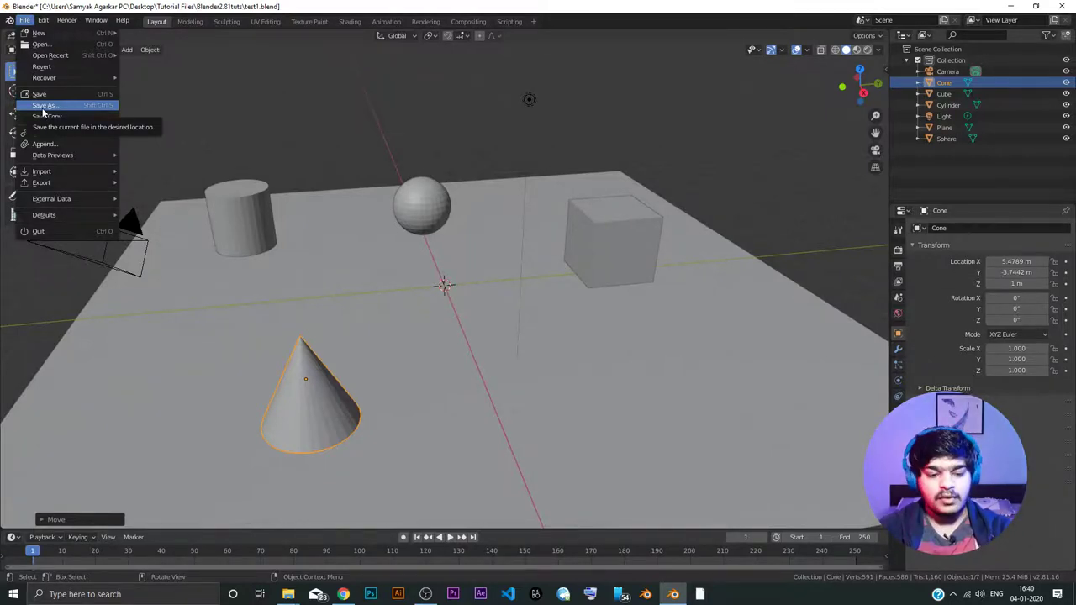
# - Save the scene with the cone as test2.blend in the Blender2.81tuts folder
pyautogui.click(43, 107)
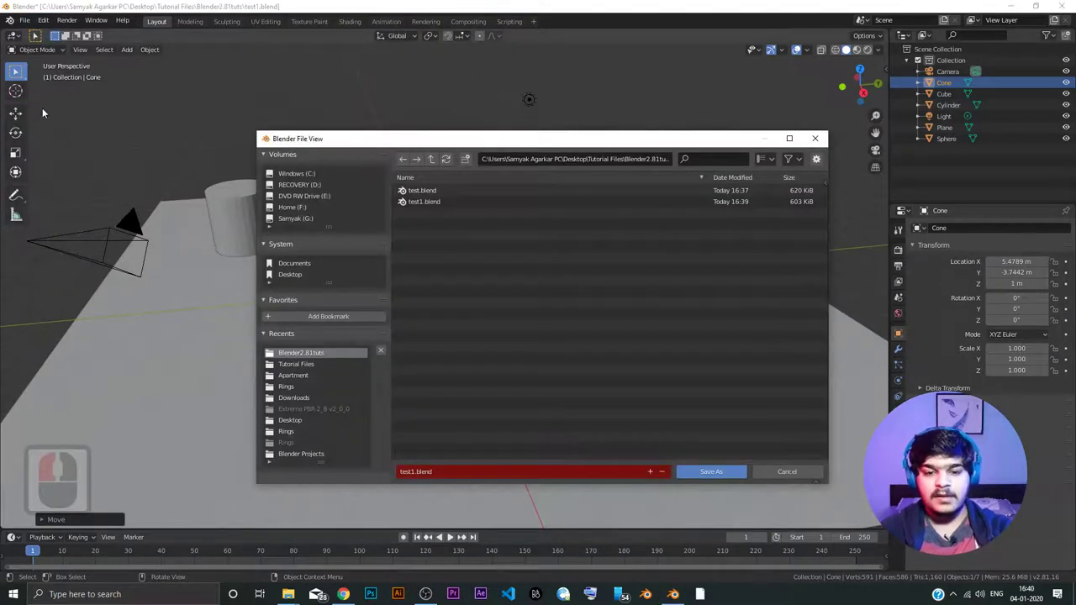
pyautogui.click(55, 117)
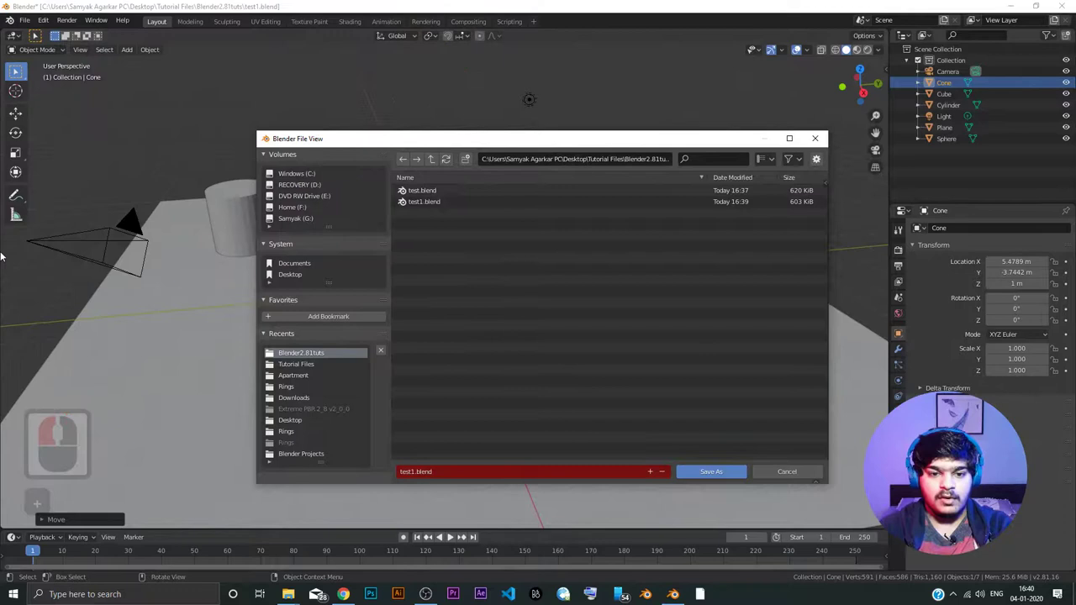
pyautogui.click(526, 308)
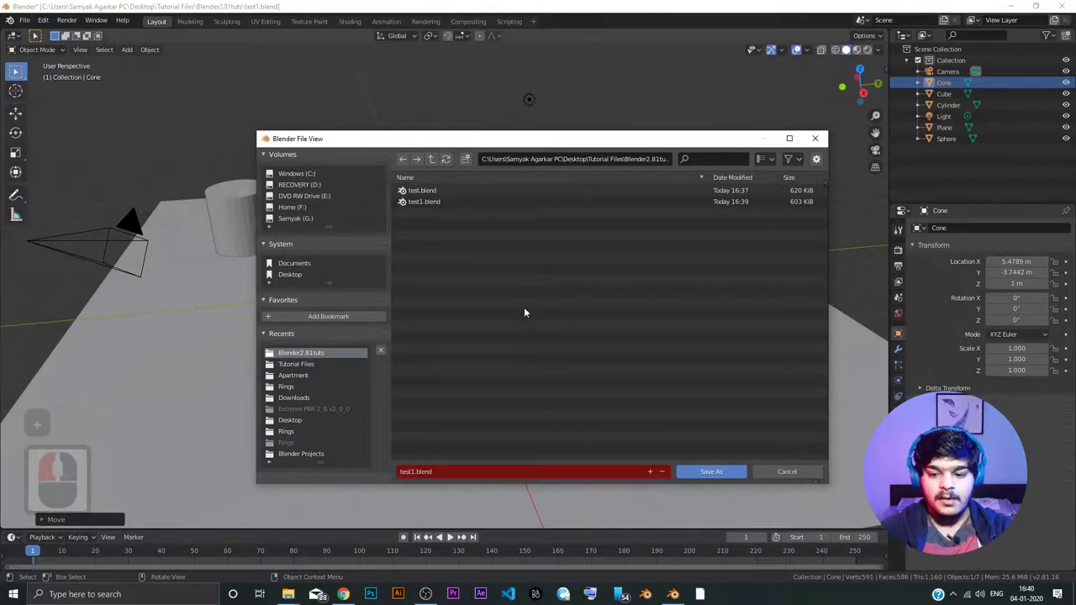
pyautogui.click(479, 302)
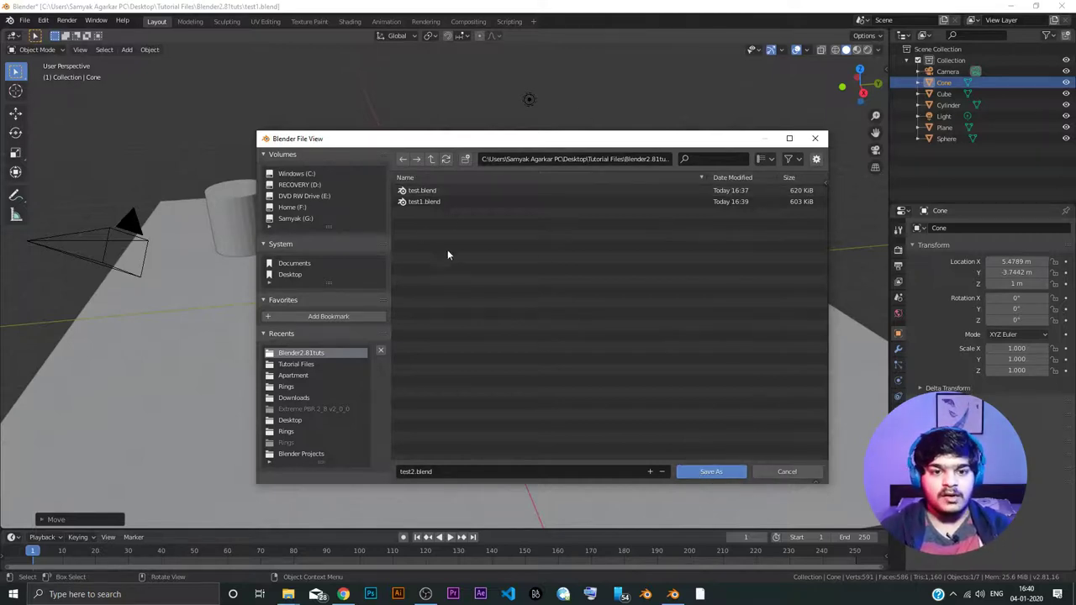
pyautogui.click(453, 534)
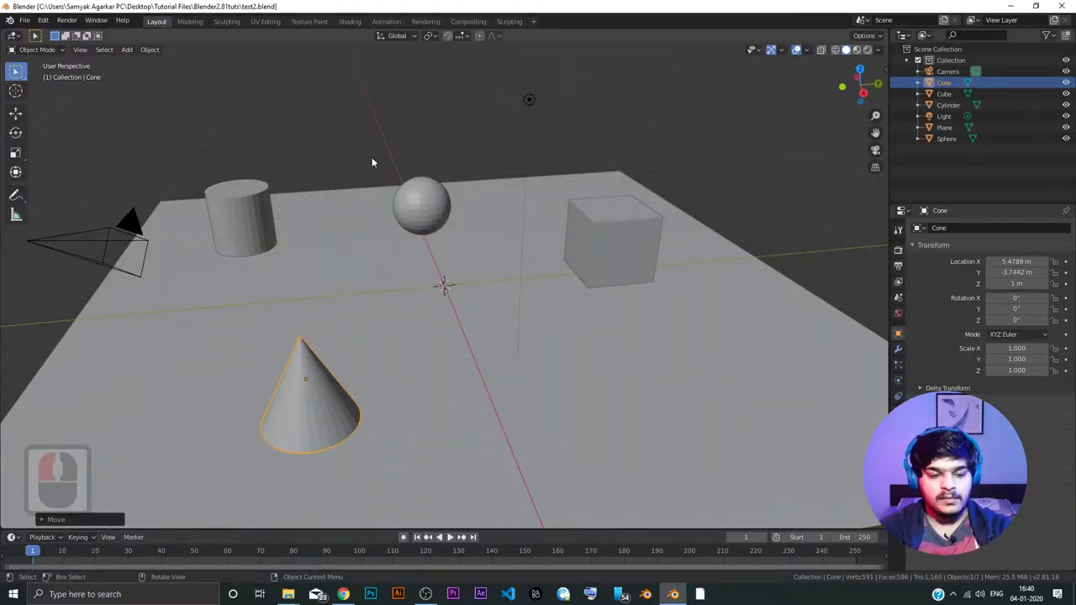
# - Add a Suzanne monkey head and raise it 1 m above the plane
pyautogui.press('a')
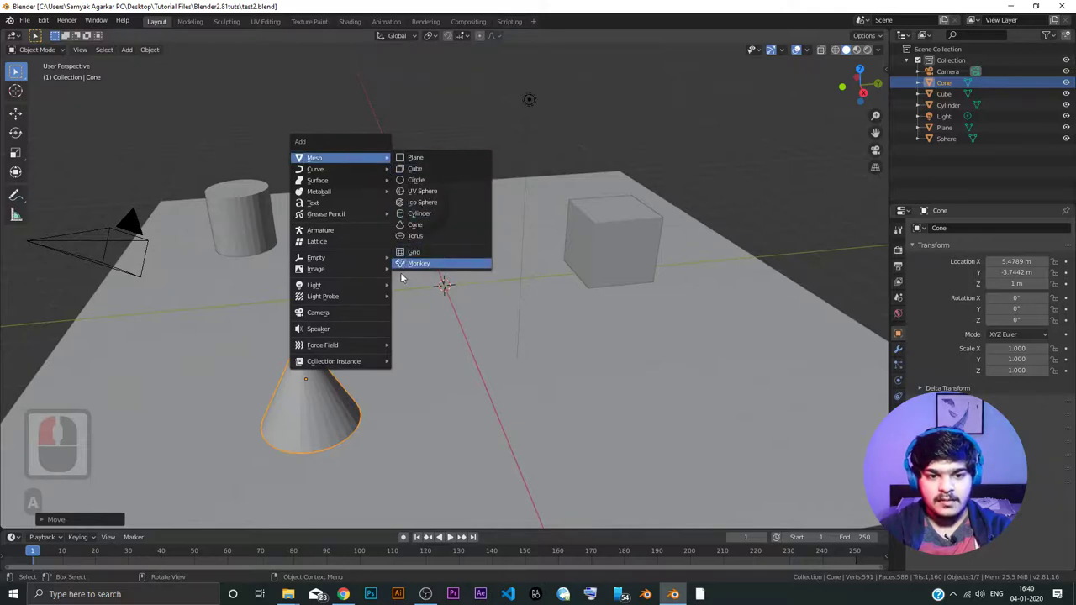
pyautogui.click(452, 533)
pyautogui.press('g')
pyautogui.press('z')
pyautogui.write('gz1')
pyautogui.press('Return')
# - Slide the monkey head across the plane toward the right of the cone
pyautogui.press('g')
pyautogui.write('gz1 ↩')
pyautogui.press('shift+z')
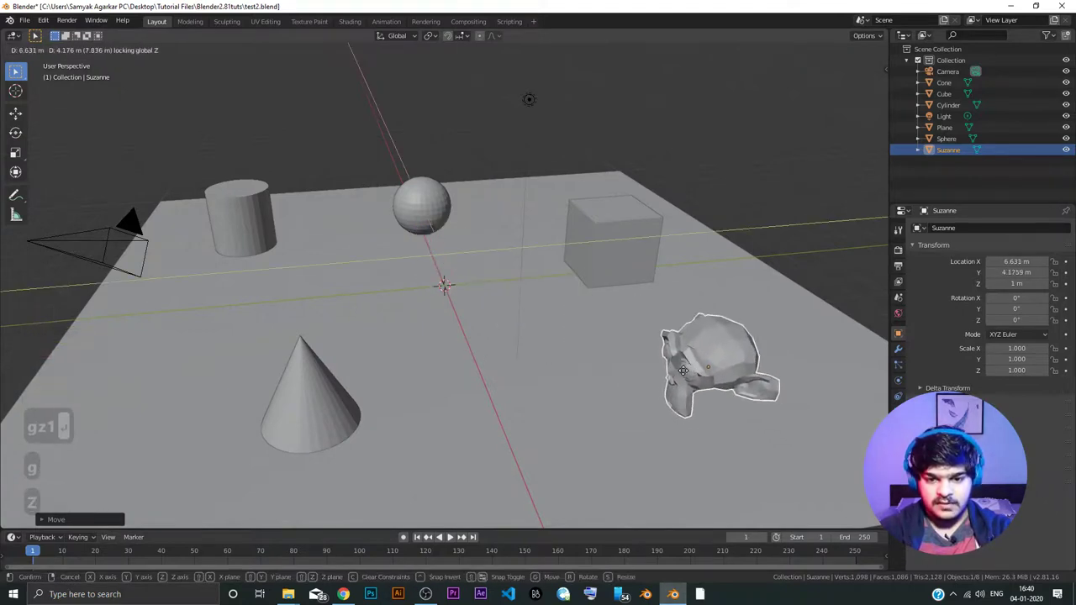